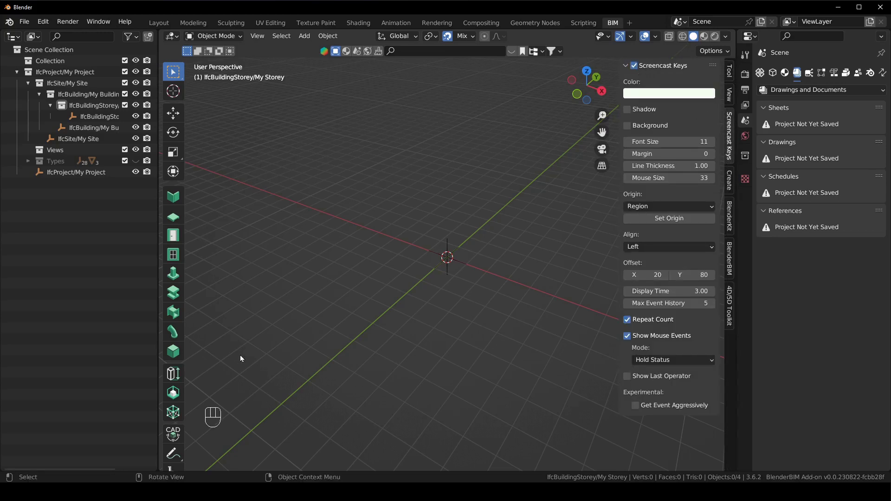
Show the Tool settings in the 3D view sidebar, then hide the sidebar with N
{"action": "left_click", "coordinate": [240, 412]}
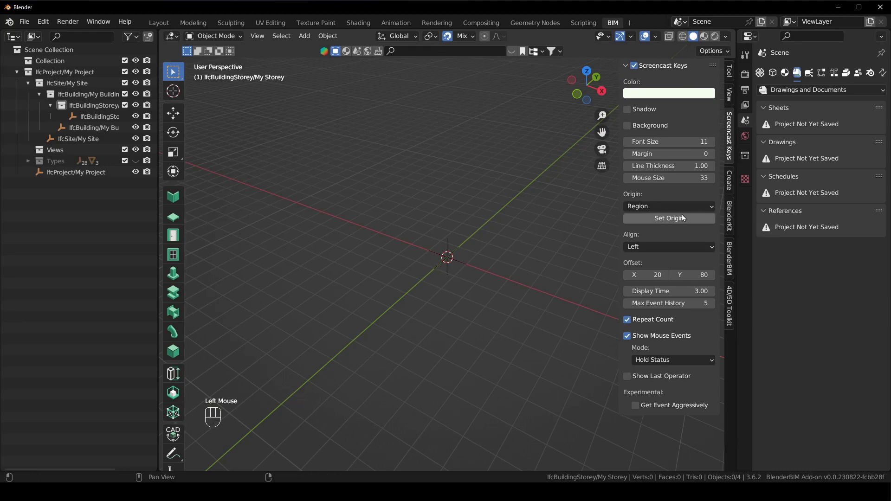
{"action": "left_click", "coordinate": [729, 75]}
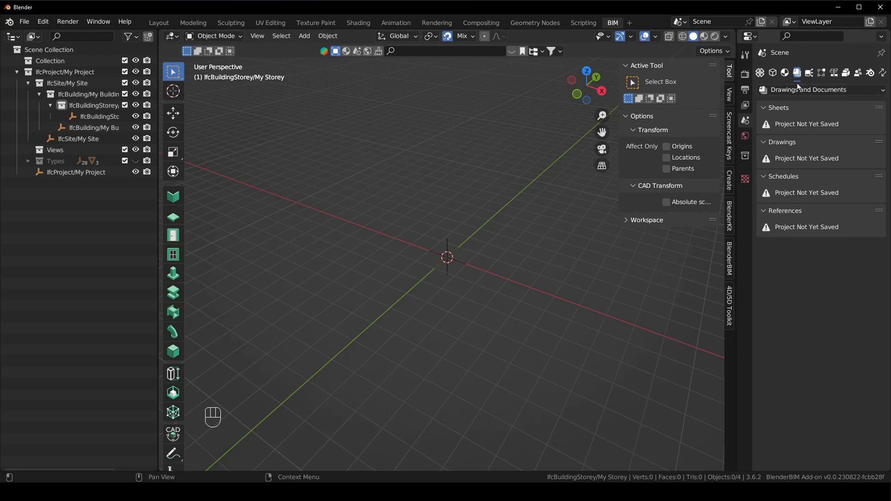
{"action": "left_click", "coordinate": [648, 284]}
{"action": "key", "text": "n"}
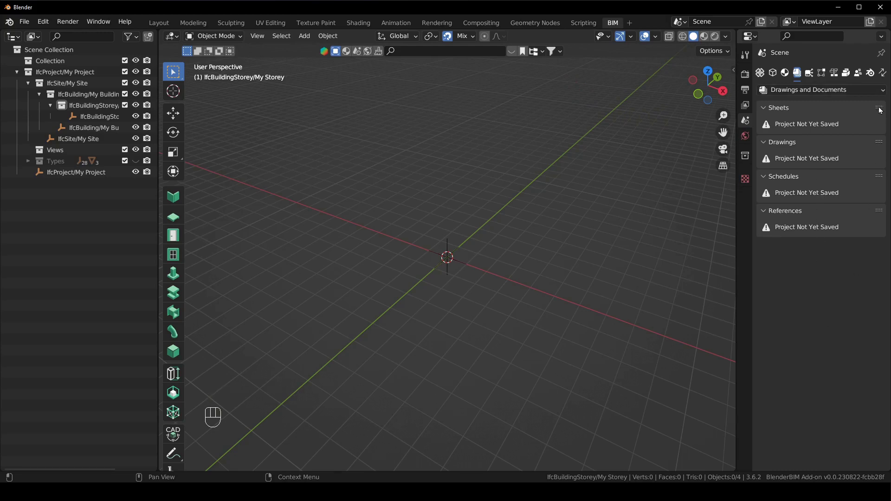
Collapse the Sheets, Drawings, Schedules and References panels and show Services and Systems properties
{"action": "left_click_drag", "start_coordinate": [878, 109], "coordinate": [879, 111]}
{"action": "left_click", "coordinate": [830, 297]}
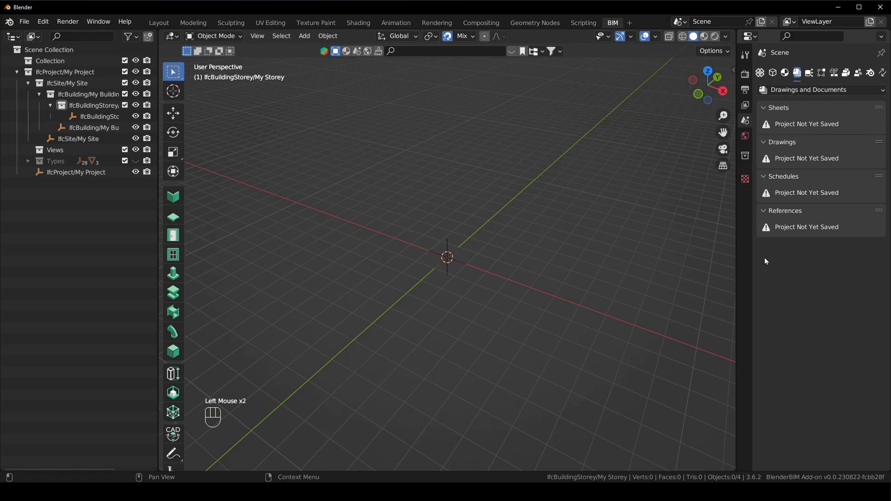
{"action": "left_click_drag", "start_coordinate": [782, 111], "coordinate": [786, 187]}
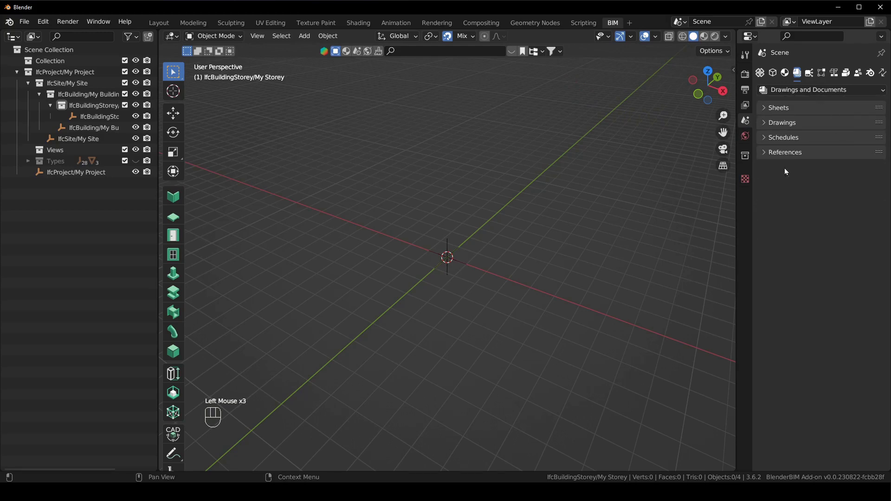
{"action": "left_click", "coordinate": [811, 75]}
Expand the Systems and Services sections, which report no systems found
{"action": "left_click", "coordinate": [792, 126]}
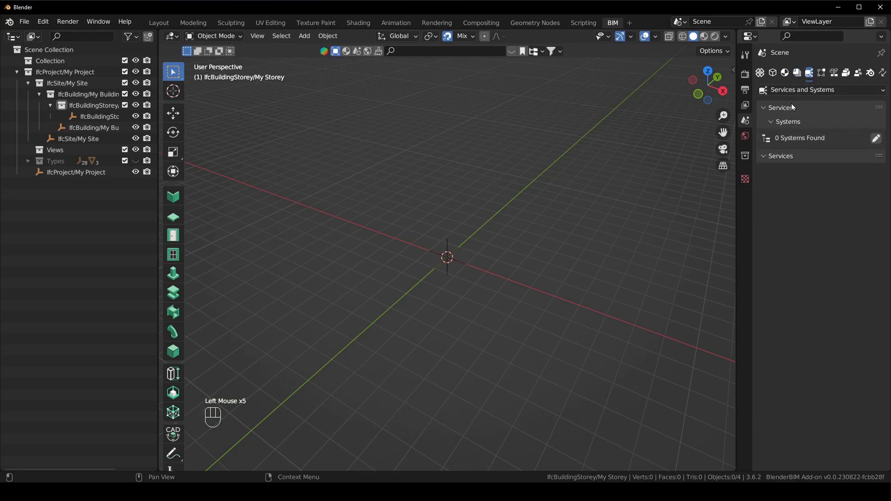
{"action": "left_click", "coordinate": [789, 157]}
{"action": "left_click", "coordinate": [790, 160]}
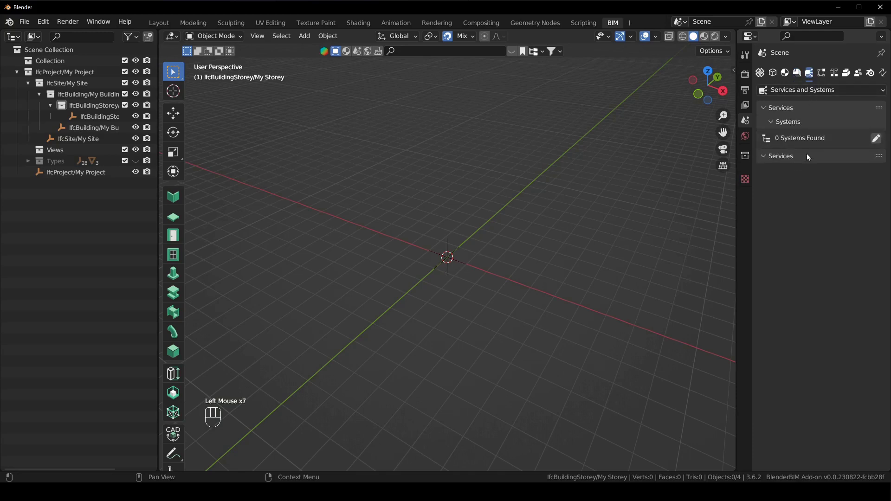
{"action": "left_click", "coordinate": [816, 199]}
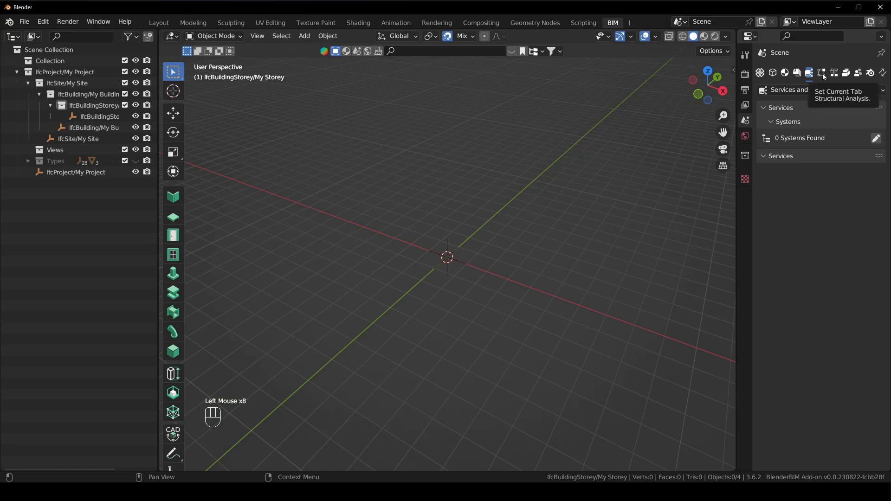
Show Structural Analysis properties with models, load cases, loads and boundary conditions expanded
{"action": "left_click", "coordinate": [825, 76]}
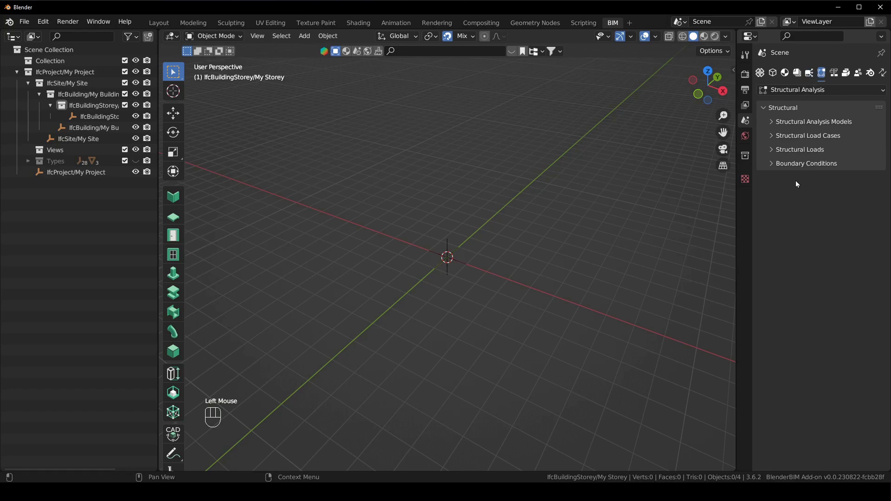
{"action": "left_click", "coordinate": [825, 127]}
{"action": "left_click", "coordinate": [835, 162]}
{"action": "left_click", "coordinate": [823, 191]}
{"action": "left_click", "coordinate": [831, 226]}
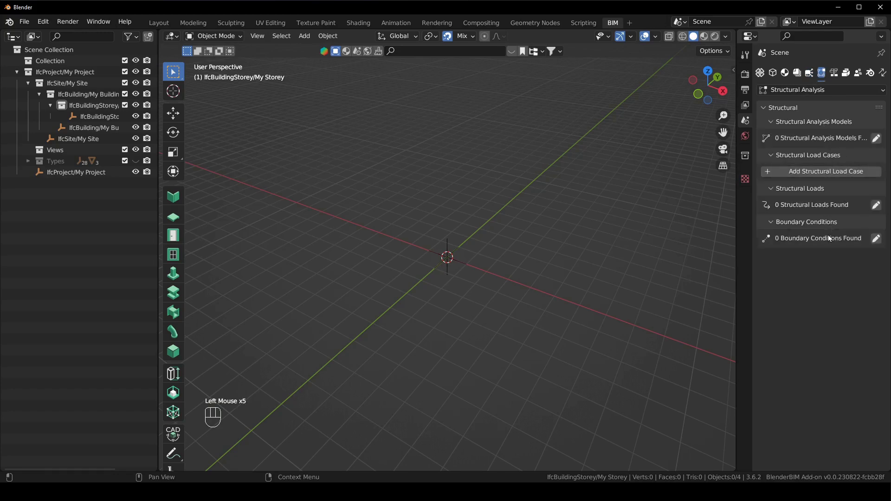
Show Costing and Scheduling properties with Work Plans, Work Calendars and Animation Color Scheme expanded
{"action": "left_click", "coordinate": [837, 78]}
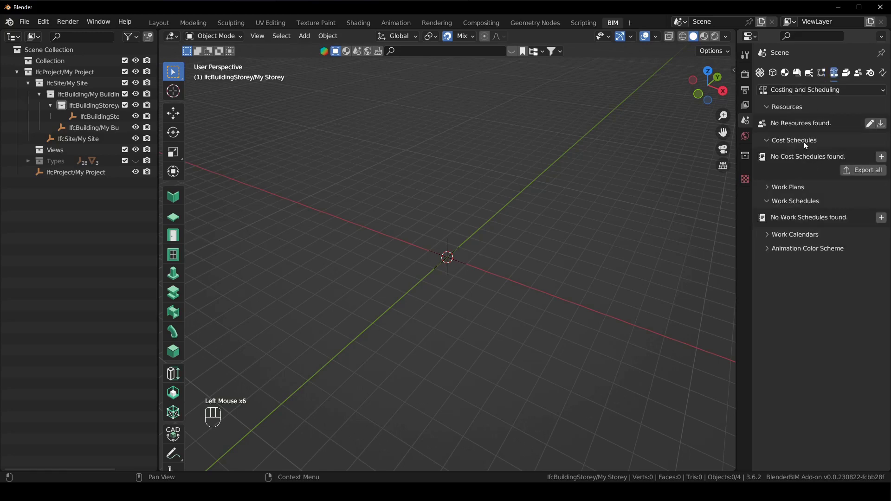
{"action": "left_click", "coordinate": [803, 193]}
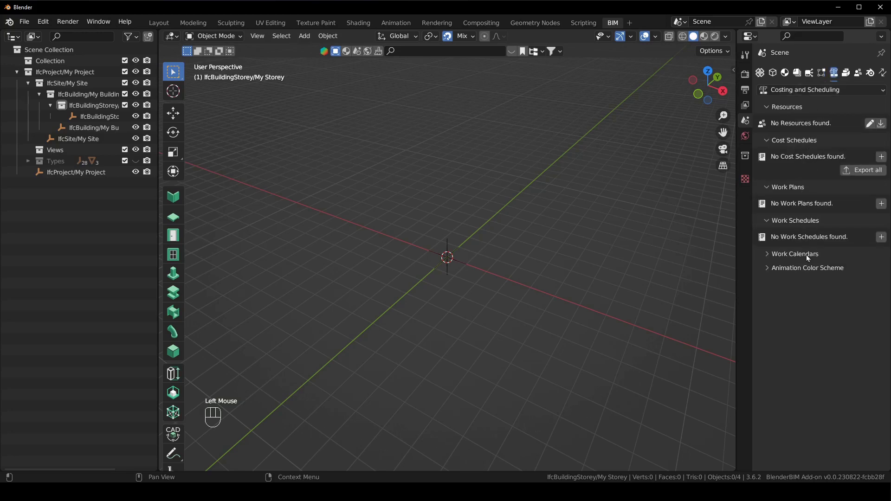
{"action": "left_click", "coordinate": [810, 260]}
{"action": "left_click", "coordinate": [810, 292]}
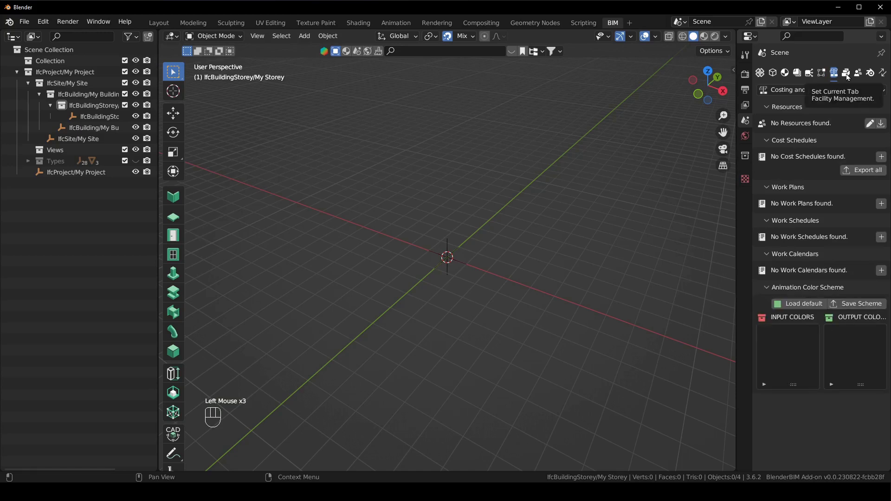
Review Facility Management's Brickschema References, then show the Quality and Coordination properties
{"action": "left_click", "coordinate": [849, 77]}
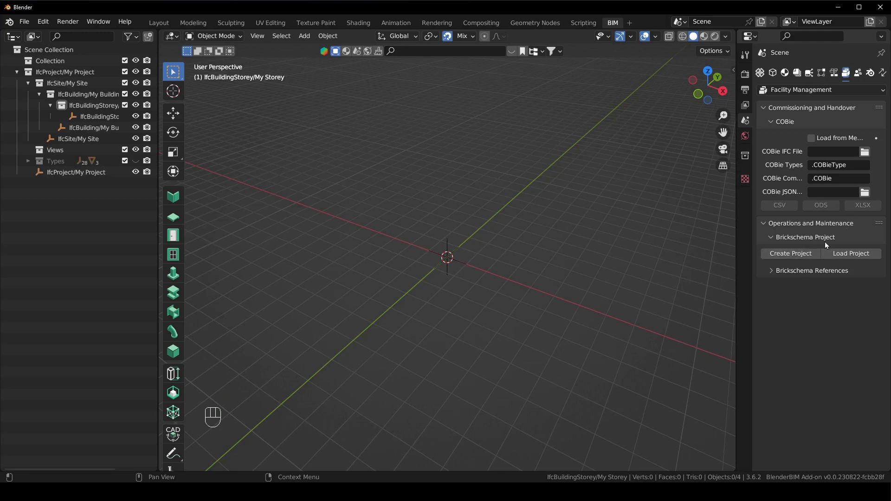
{"action": "left_click", "coordinate": [814, 275]}
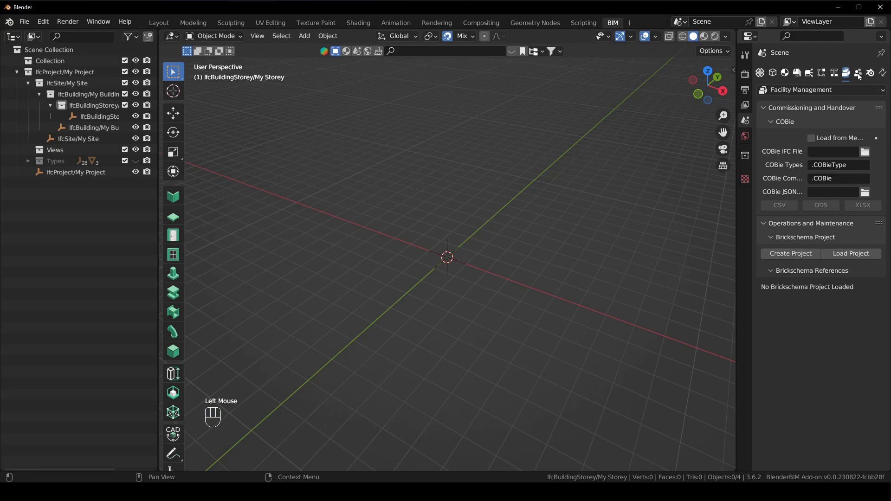
{"action": "left_click", "coordinate": [860, 76]}
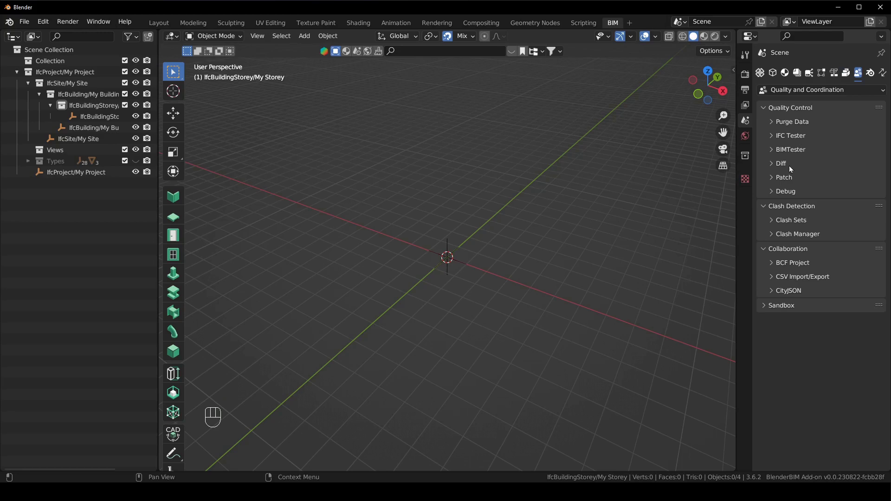
{"action": "left_click", "coordinate": [783, 168]}
{"action": "left_click_drag", "start_coordinate": [790, 165], "coordinate": [805, 193]}
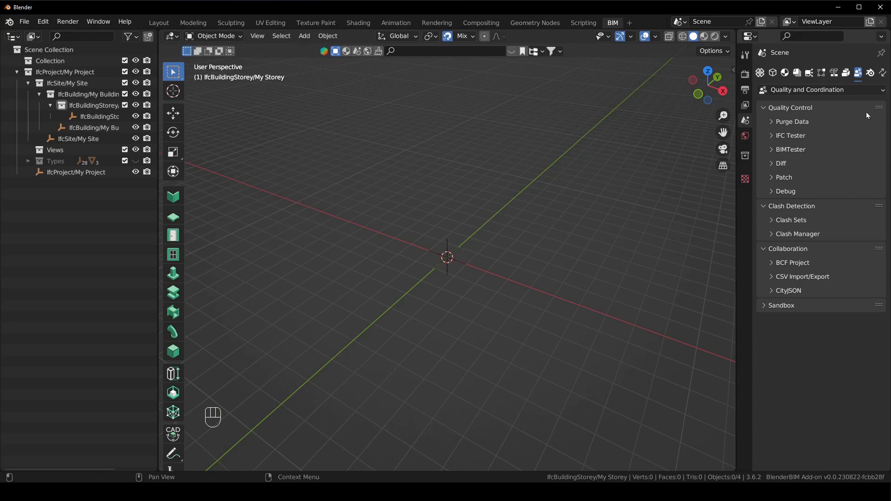
Return the scene properties to the standard Blender settings and toggle the toolbar with T
{"action": "left_click", "coordinate": [872, 75]}
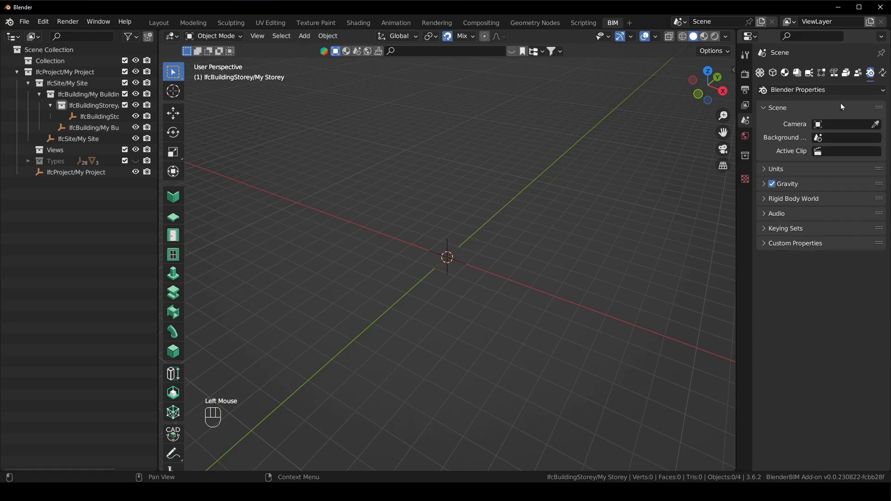
{"action": "left_click", "coordinate": [554, 206]}
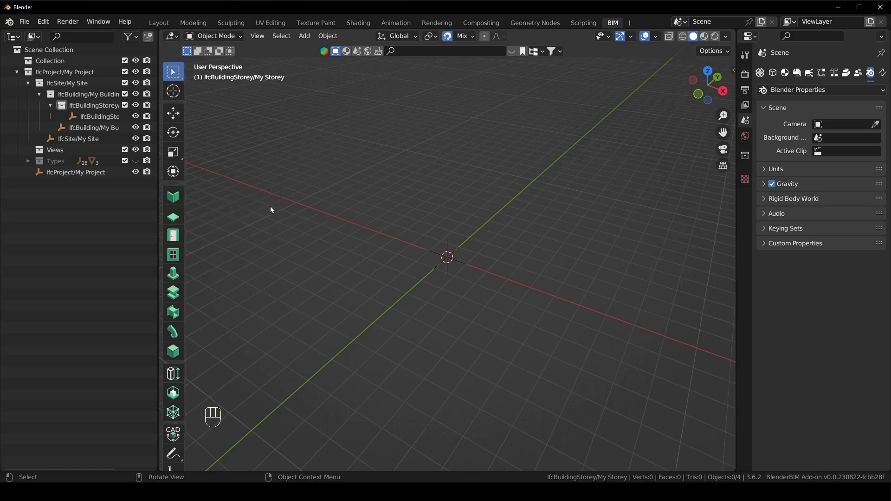
{"action": "key", "text": "t"}
{"action": "key", "text": "t"}
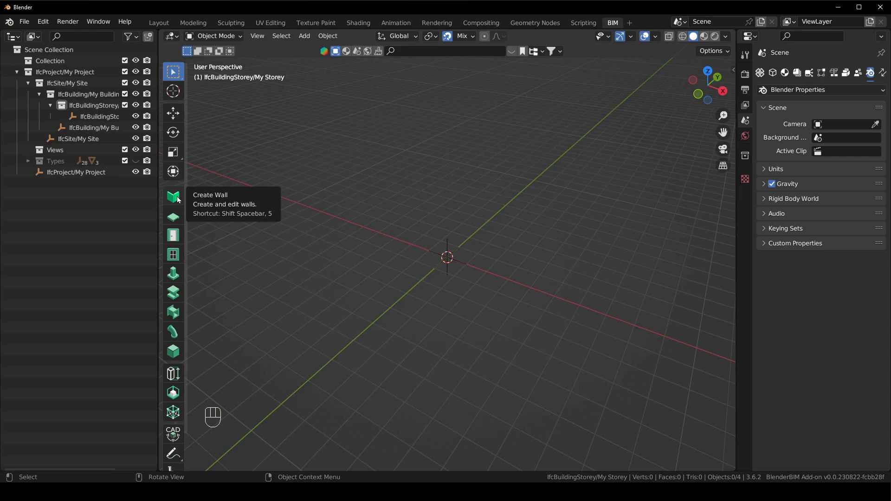
With the Create Wall tool, add a WAL100 wall 3000 mm tall on the ground grid near the origin
{"action": "left_click", "coordinate": [179, 198]}
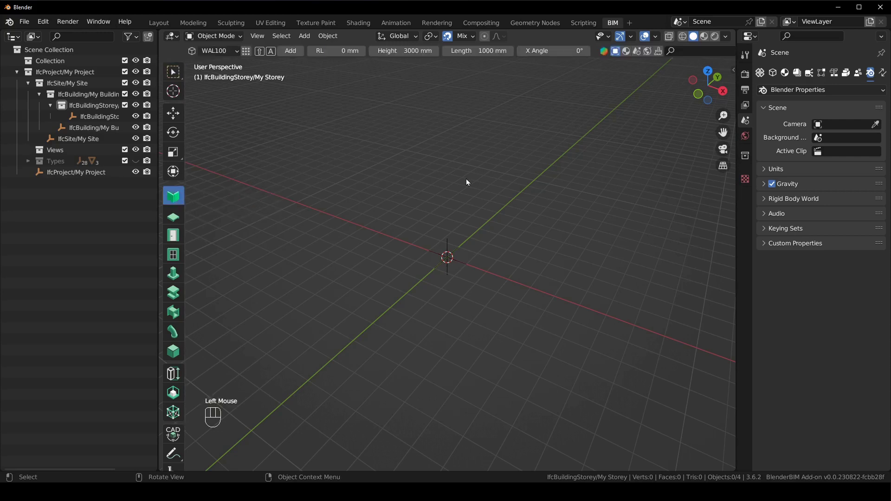
{"action": "left_click", "coordinate": [232, 55]}
{"action": "left_click_drag", "start_coordinate": [233, 52], "coordinate": [235, 66]}
{"action": "scroll", "scroll_direction": "up", "scroll_amount": 3}
{"action": "middle_click", "coordinate": [508, 254]}
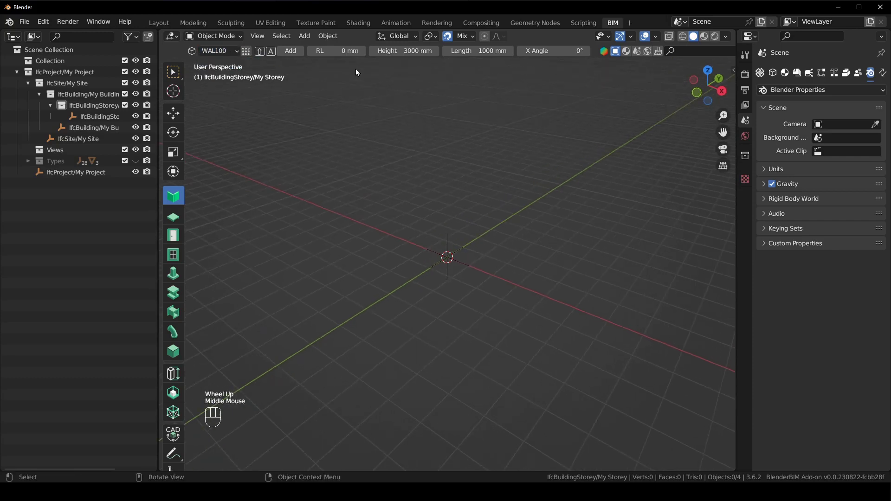
{"action": "left_click", "coordinate": [287, 52]}
{"action": "middle_click", "coordinate": [556, 266]}
{"action": "left_click_drag", "start_coordinate": [444, 248], "coordinate": [517, 263]}
{"action": "middle_click", "coordinate": [504, 261]}
{"action": "left_click_drag", "start_coordinate": [493, 242], "coordinate": [455, 237]}
{"action": "left_click_drag", "start_coordinate": [541, 308], "coordinate": [564, 324]}
{"action": "left_click_drag", "start_coordinate": [571, 315], "coordinate": [579, 322]}
{"action": "key", "text": "shift+e"}
{"action": "right_click", "coordinate": [487, 298]}
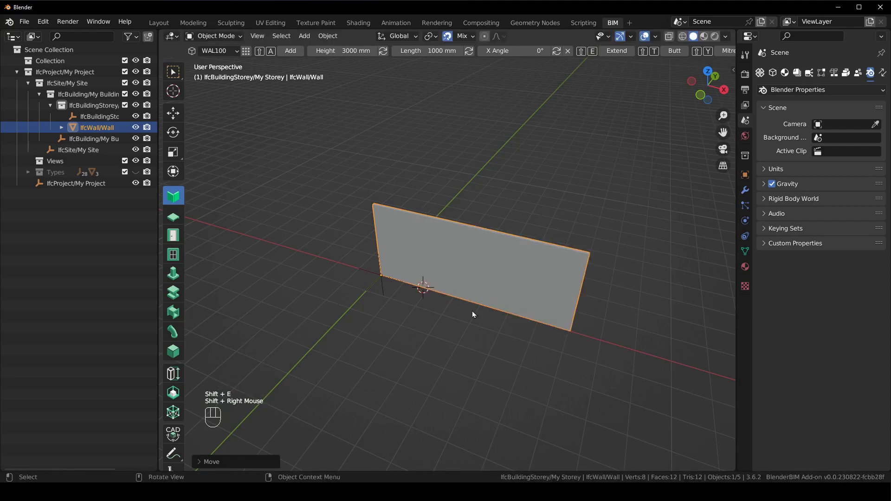
With the Create Slab tool, add an FLR150 floor slab beside the wall
{"action": "middle_click", "coordinate": [461, 300]}
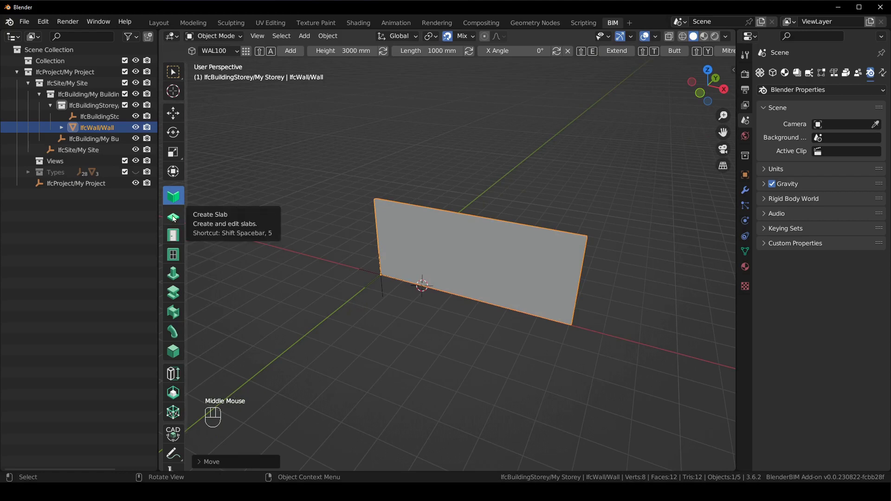
{"action": "left_click", "coordinate": [174, 218]}
{"action": "left_click_drag", "start_coordinate": [415, 284], "coordinate": [405, 258]}
{"action": "left_click_drag", "start_coordinate": [493, 212], "coordinate": [483, 236]}
{"action": "key", "text": "shift+a"}
{"action": "left_click_drag", "start_coordinate": [541, 240], "coordinate": [468, 248]}
{"action": "left_click_drag", "start_coordinate": [502, 263], "coordinate": [463, 255]}
{"action": "left_click_drag", "start_coordinate": [461, 269], "coordinate": [455, 264]}
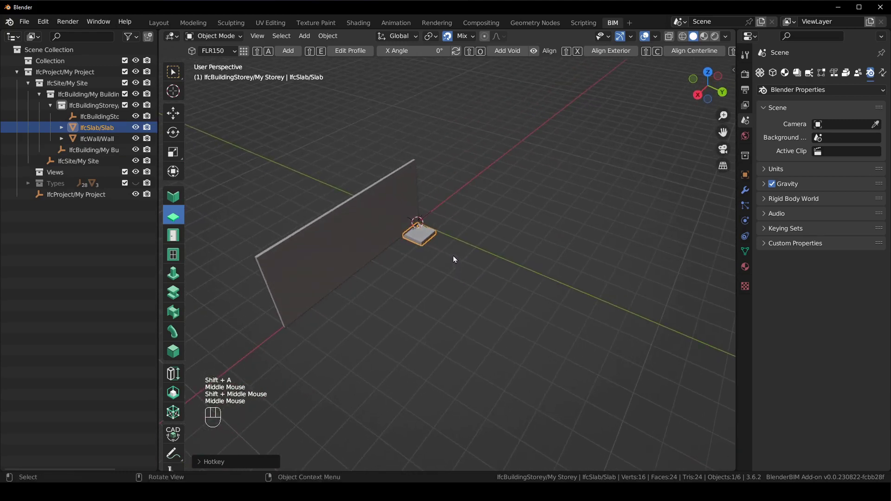
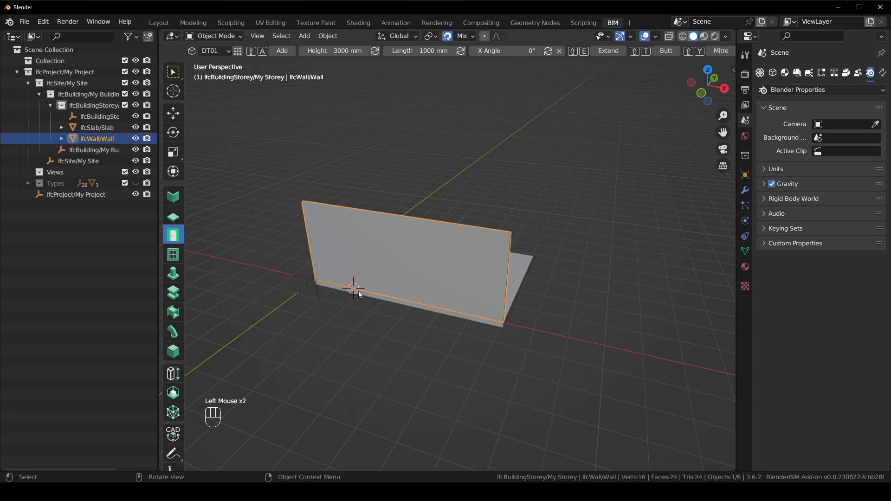
Add a window into the wall
{"action": "key", "text": "shift+a"}
{"action": "left_click", "coordinate": [406, 269]}
{"action": "left_click_drag", "start_coordinate": [444, 299], "coordinate": [434, 243]}
{"action": "left_click", "coordinate": [436, 236]}
Add a door into the wall with the Create Door tool
{"action": "left_click", "coordinate": [177, 258]}
{"action": "key", "text": "shift+a"}
{"action": "middle_click", "coordinate": [461, 258]}
{"action": "middle_click", "coordinate": [539, 308]}
{"action": "left_click_drag", "start_coordinate": [506, 314], "coordinate": [418, 312]}
{"action": "right_click", "coordinate": [437, 304]}
{"action": "left_click_drag", "start_coordinate": [429, 310], "coordinate": [407, 313]}
{"action": "left_click_drag", "start_coordinate": [429, 282], "coordinate": [383, 299]}
Add a column at the corner of the slab with the Create Column tool
{"action": "left_click", "coordinate": [177, 272]}
{"action": "left_click_drag", "start_coordinate": [441, 230], "coordinate": [391, 233]}
{"action": "right_click", "coordinate": [445, 245]}
{"action": "left_click_drag", "start_coordinate": [445, 246], "coordinate": [464, 223]}
{"action": "middle_click", "coordinate": [451, 281]}
{"action": "key", "text": "shift+a"}
{"action": "left_click_drag", "start_coordinate": [442, 267], "coordinate": [369, 275]}
{"action": "left_click_drag", "start_coordinate": [385, 300], "coordinate": [350, 196]}
Add a 3000 mm beam, move it to the column and swing it to run along the wall
{"action": "left_click", "coordinate": [170, 299]}
{"action": "key", "text": "shift+a"}
{"action": "left_click_drag", "start_coordinate": [355, 275], "coordinate": [370, 252]}
{"action": "key", "text": "g"}
{"action": "left_click_drag", "start_coordinate": [343, 308], "coordinate": [382, 314]}
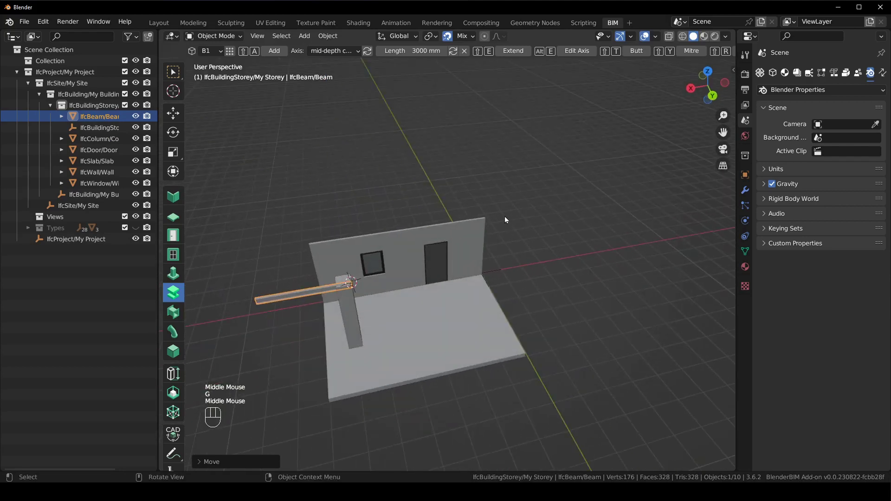
{"action": "key", "text": "g"}
{"action": "left_click_drag", "start_coordinate": [468, 234], "coordinate": [420, 235]}
{"action": "left_click_drag", "start_coordinate": [381, 241], "coordinate": [360, 241]}
{"action": "key", "text": "shift+e"}
{"action": "left_click_drag", "start_coordinate": [432, 256], "coordinate": [420, 246]}
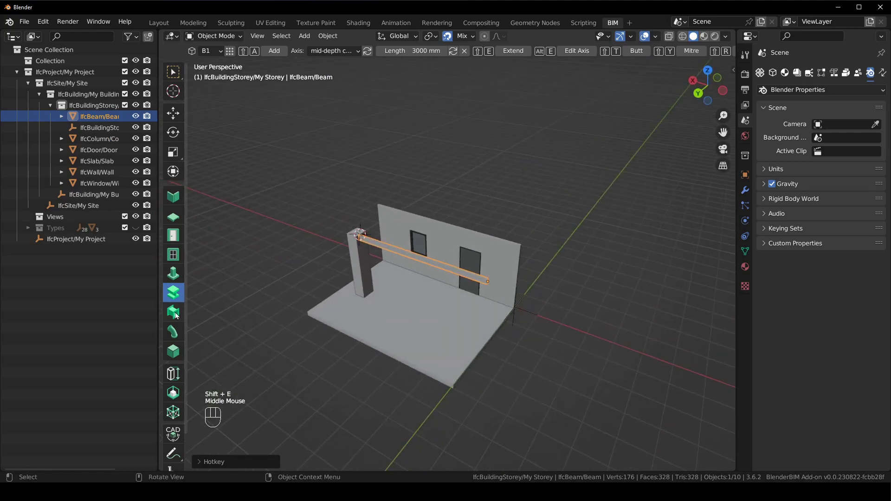
Try the Create Duct and Create Pipe tools without placing anything
{"action": "left_click", "coordinate": [177, 315]}
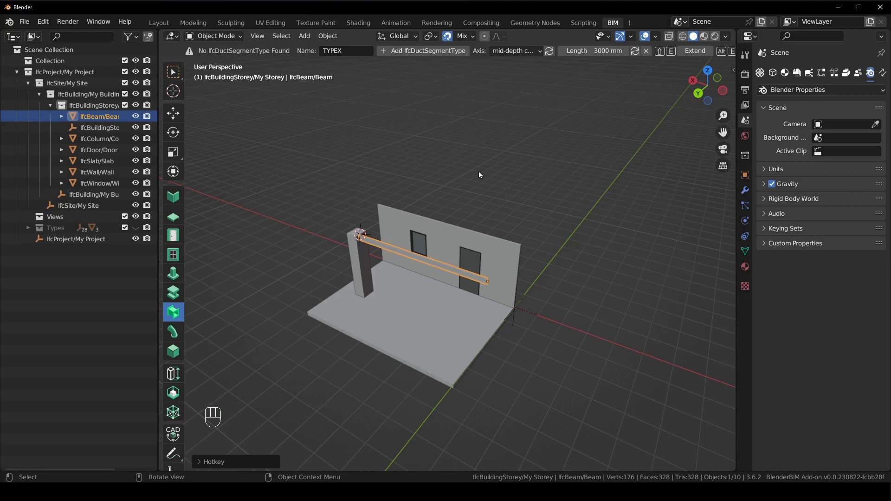
{"action": "scroll", "scroll_direction": "up", "scroll_amount": 3}
{"action": "middle_click", "coordinate": [470, 206]}
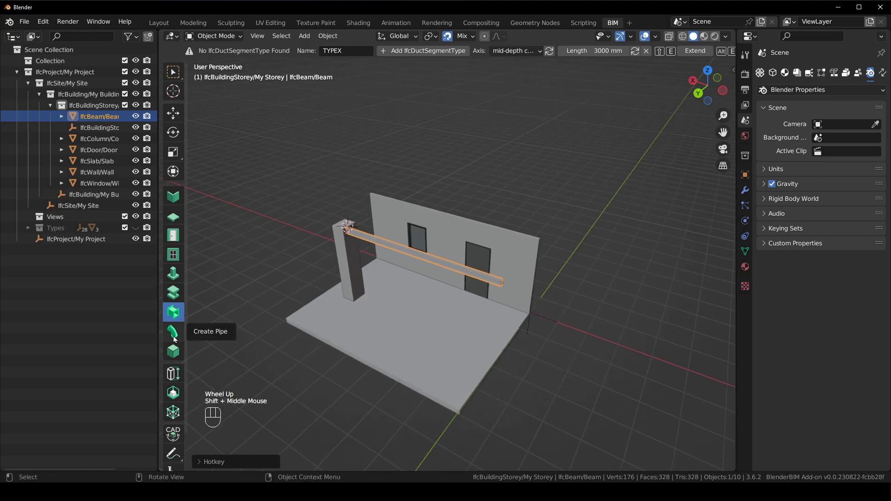
{"action": "left_click", "coordinate": [176, 339]}
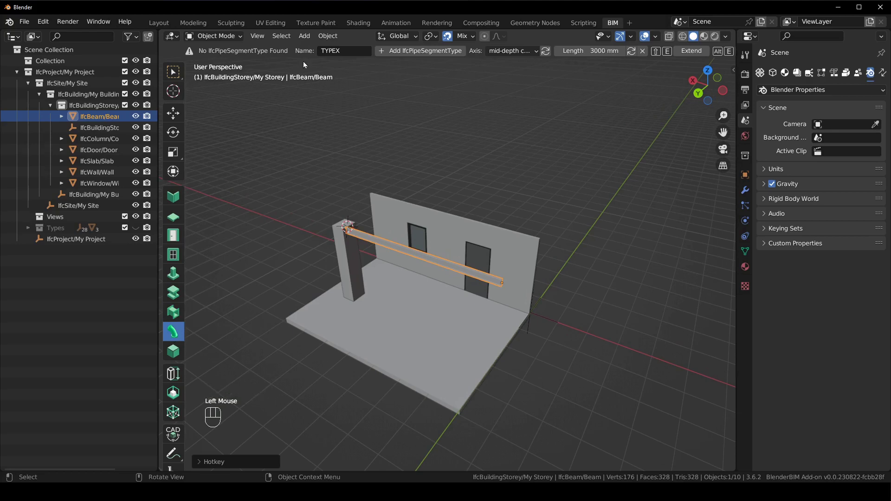
{"action": "middle_click", "coordinate": [495, 207]}
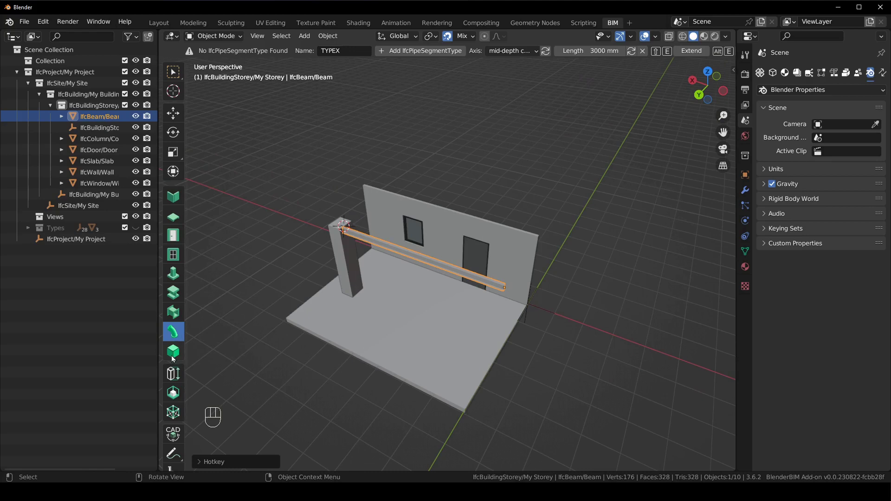
Choose the Create Element tool and set its class to IfcRailingType
{"action": "left_click", "coordinate": [177, 355]}
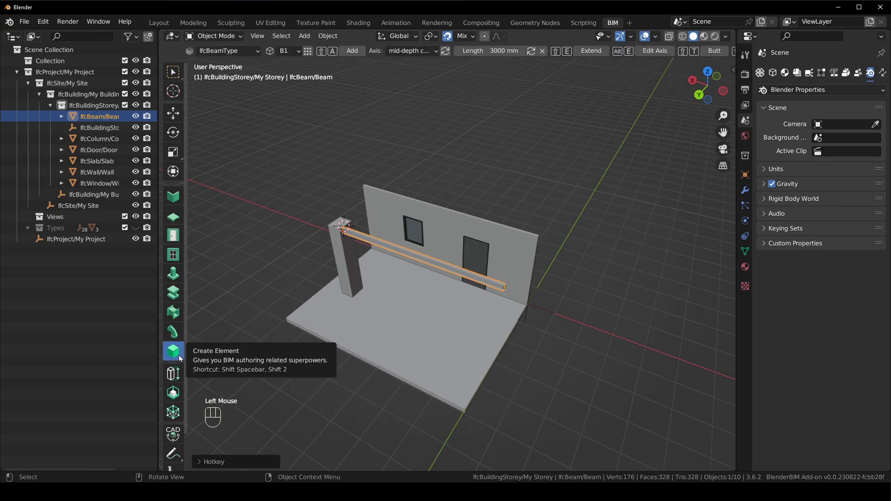
{"action": "left_click_drag", "start_coordinate": [236, 51], "coordinate": [133, 420]}
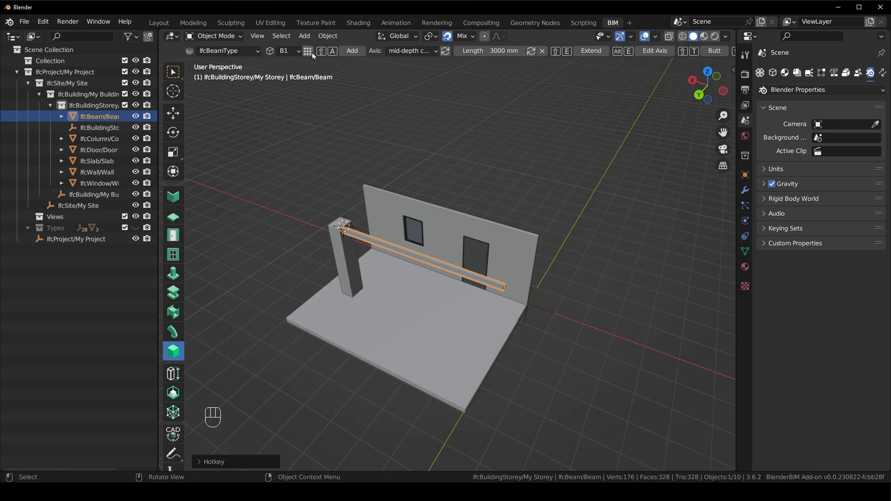
{"action": "left_click_drag", "start_coordinate": [312, 55], "coordinate": [480, 311]}
{"action": "left_click_drag", "start_coordinate": [479, 365], "coordinate": [470, 345]}
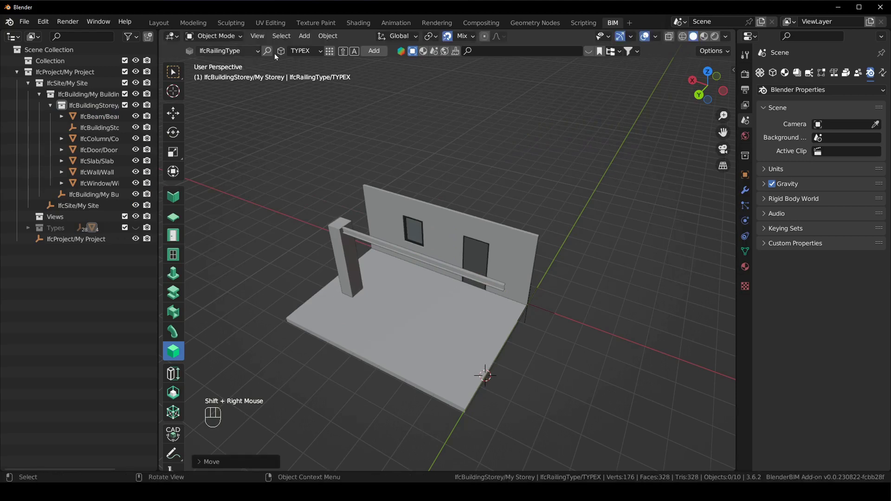
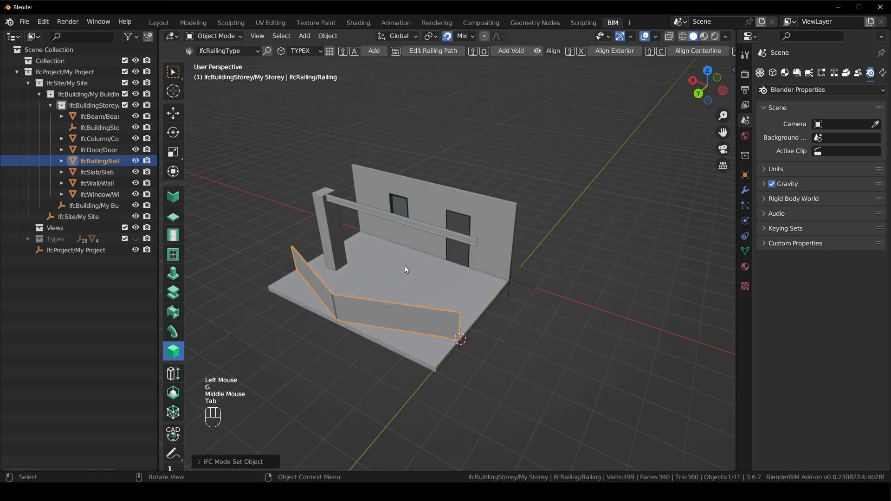
Add a TYPEX railing of two angled panels along the front of the slab and deselect it
{"action": "left_click", "coordinate": [568, 376]}
{"action": "left_click", "coordinate": [361, 299]}
{"action": "middle_click", "coordinate": [361, 299]}
{"action": "left_click", "coordinate": [395, 285]}
{"action": "middle_click", "coordinate": [396, 285]}
{"action": "middle_click", "coordinate": [419, 317]}
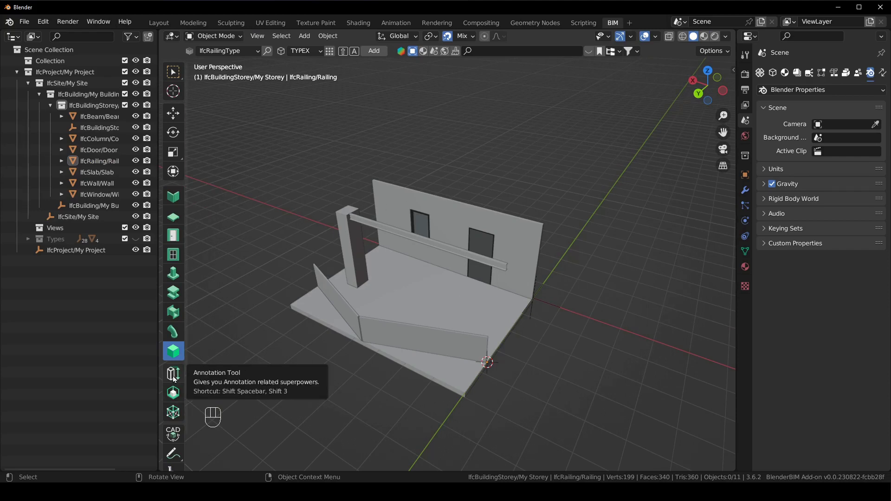
Select the Drawing tool and show the IFC Project Overview, which reports the project unsaved
{"action": "left_click", "coordinate": [175, 377]}
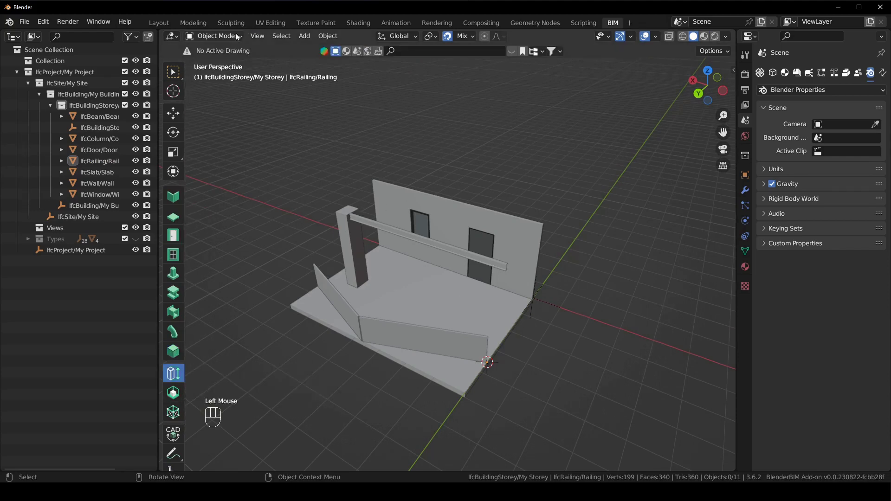
{"action": "middle_click", "coordinate": [477, 168]}
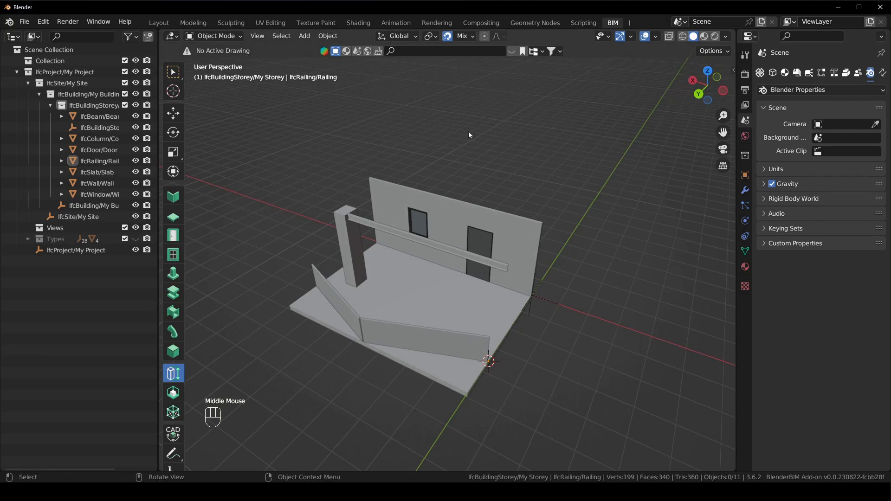
{"action": "left_click", "coordinate": [632, 175]}
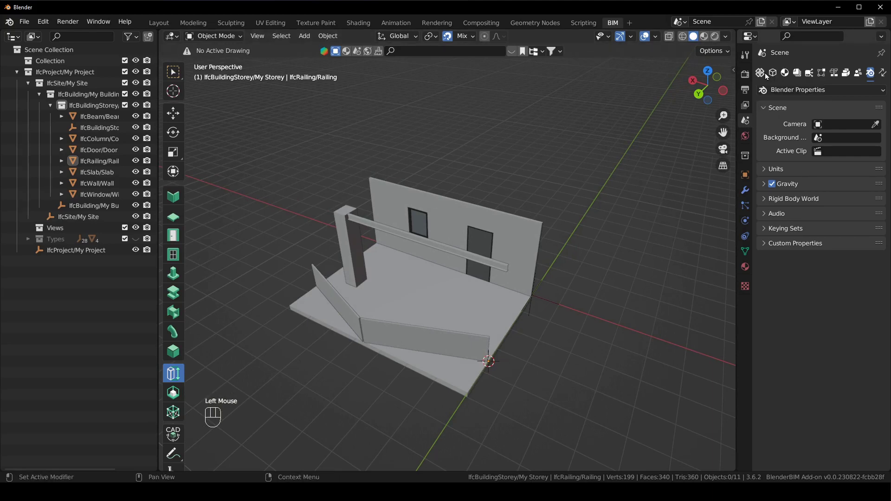
{"action": "left_click", "coordinate": [760, 76]}
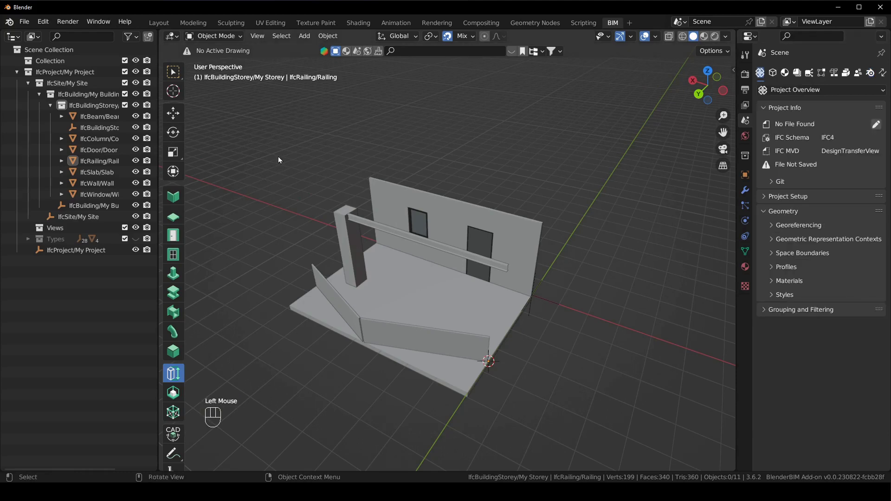
Expand the project tree down to the storey and its elements
{"action": "left_click", "coordinate": [343, 117]}
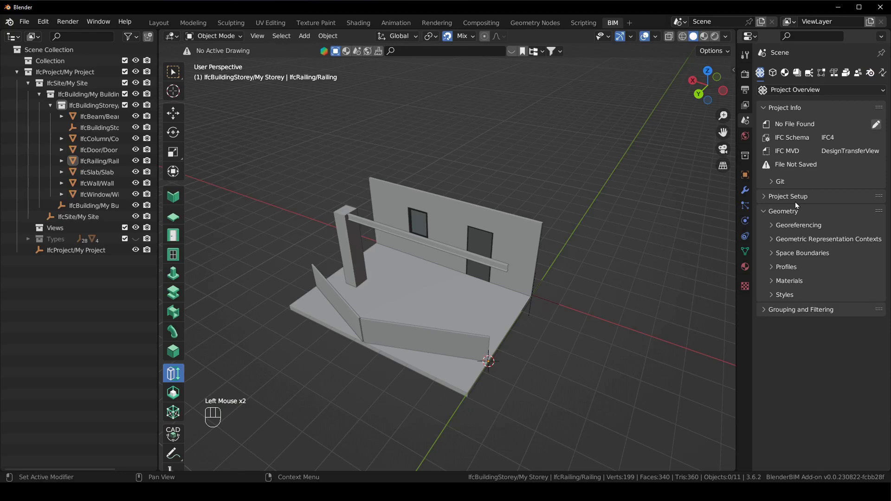
{"action": "left_click", "coordinate": [798, 201]}
{"action": "left_click", "coordinate": [805, 201]}
{"action": "left_click", "coordinate": [785, 170]}
{"action": "left_click", "coordinate": [825, 165]}
{"action": "left_click", "coordinate": [861, 163]}
{"action": "left_click", "coordinate": [797, 165]}
{"action": "left_click", "coordinate": [853, 163]}
Browse the storey's beam, column, door, railing, slab, wall and window entries in the project tree
{"action": "left_click", "coordinate": [812, 170]}
{"action": "left_click", "coordinate": [850, 164]}
{"action": "left_click", "coordinate": [353, 142]}
{"action": "left_click_drag", "start_coordinate": [25, 25], "coordinate": [95, 64]}
{"action": "left_click", "coordinate": [811, 170]}
{"action": "left_click", "coordinate": [850, 165]}
{"action": "left_click", "coordinate": [352, 142]}
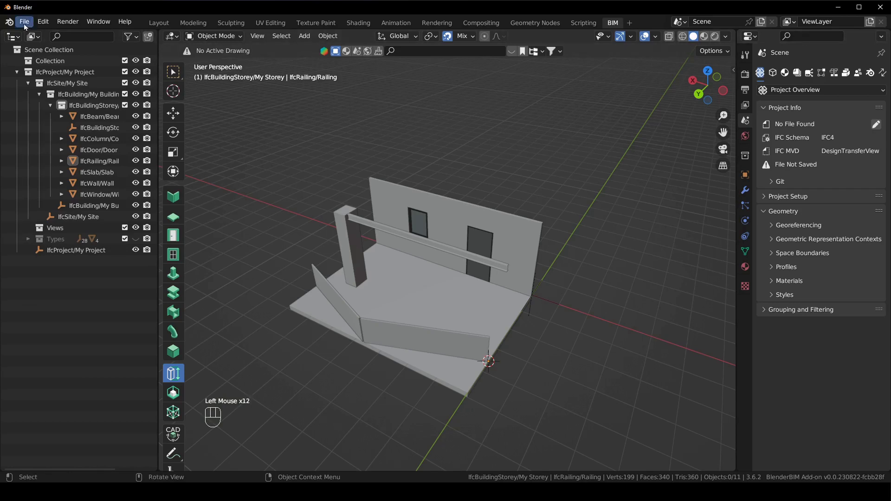
Save the project as UI test.ifc and set My Storey as the drawing origin in Drawings and Documents
{"action": "left_click", "coordinate": [604, 234]}
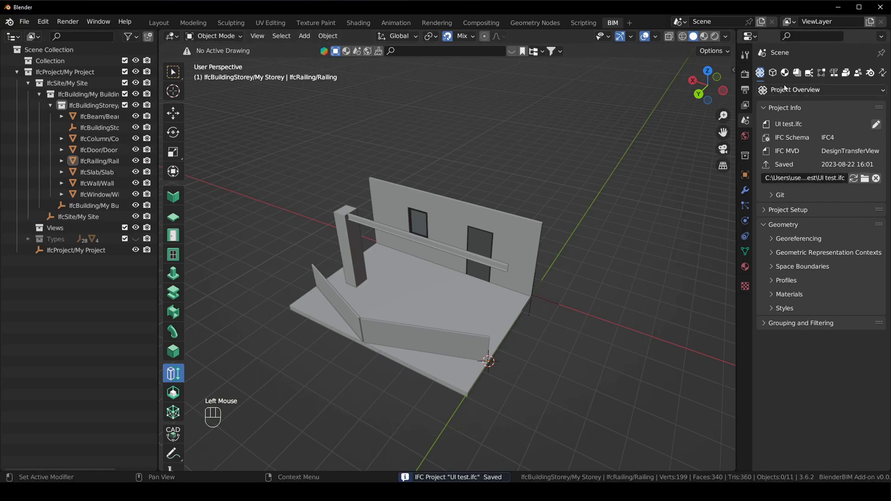
{"action": "left_click", "coordinate": [800, 78]}
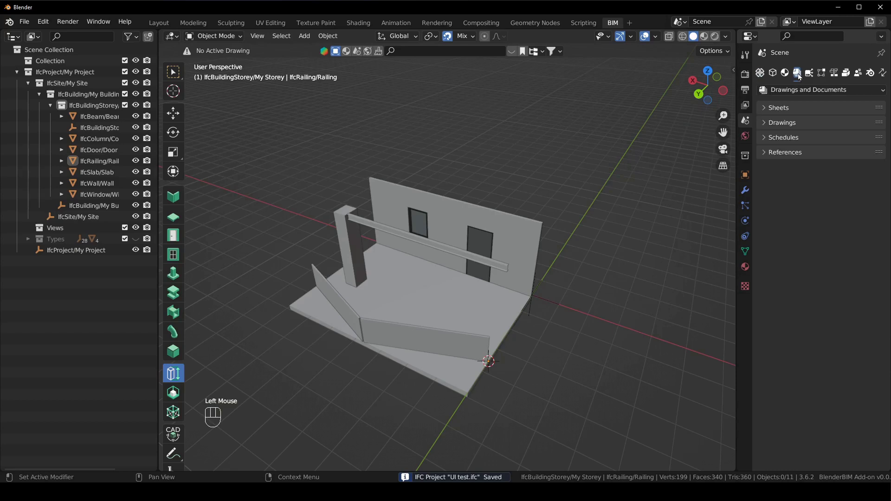
{"action": "left_click", "coordinate": [787, 125]}
{"action": "left_click", "coordinate": [879, 142]}
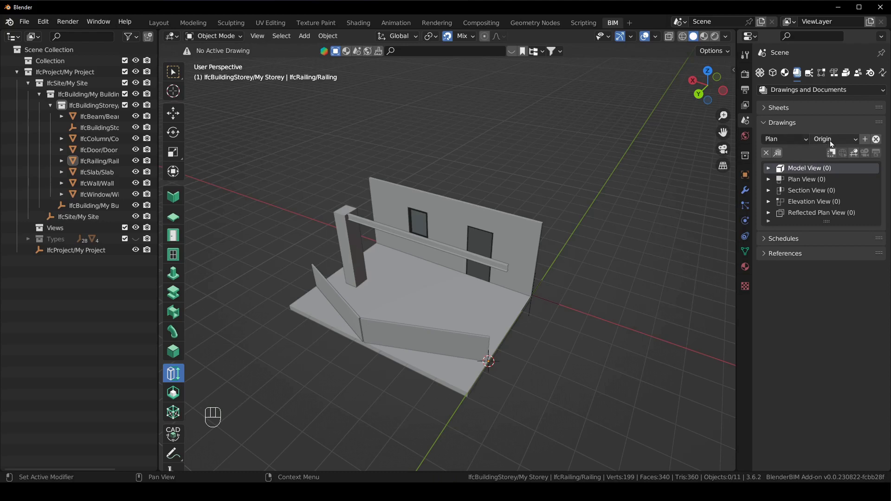
{"action": "left_click_drag", "start_coordinate": [853, 140], "coordinate": [847, 162]}
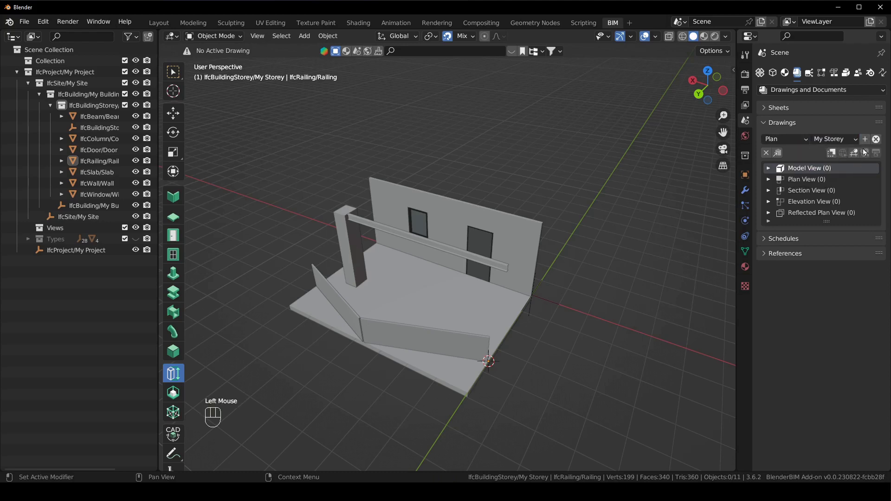
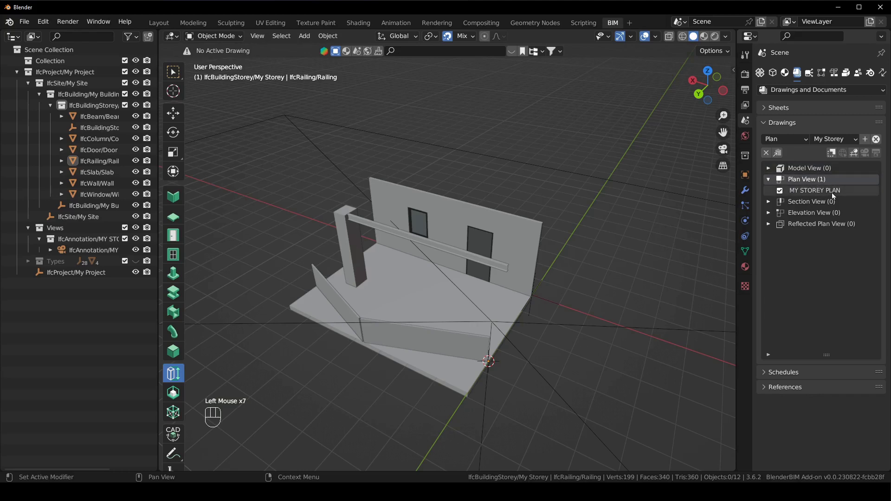
Add the MY STOREY PLAN plan drawing and activate its orthographic view
{"action": "left_click", "coordinate": [832, 194]}
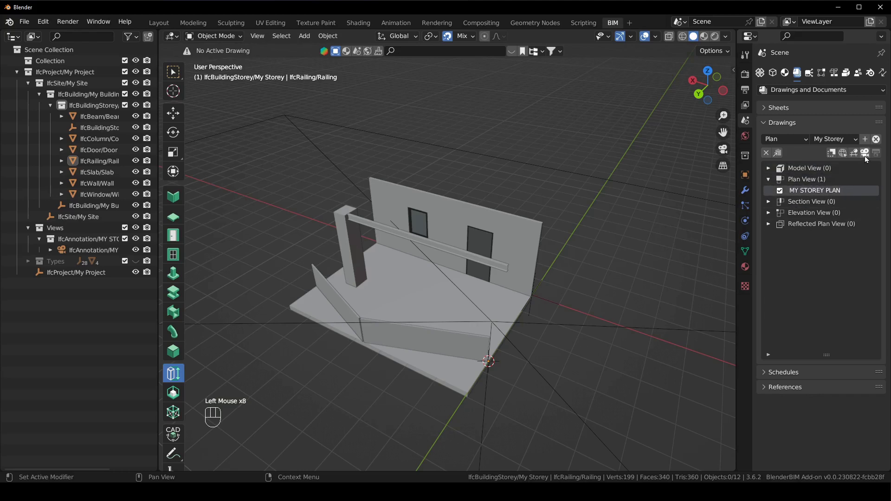
{"action": "left_click", "coordinate": [869, 159]}
{"action": "left_click", "coordinate": [664, 238]}
{"action": "left_click", "coordinate": [596, 287]}
{"action": "left_click", "coordinate": [749, 223]}
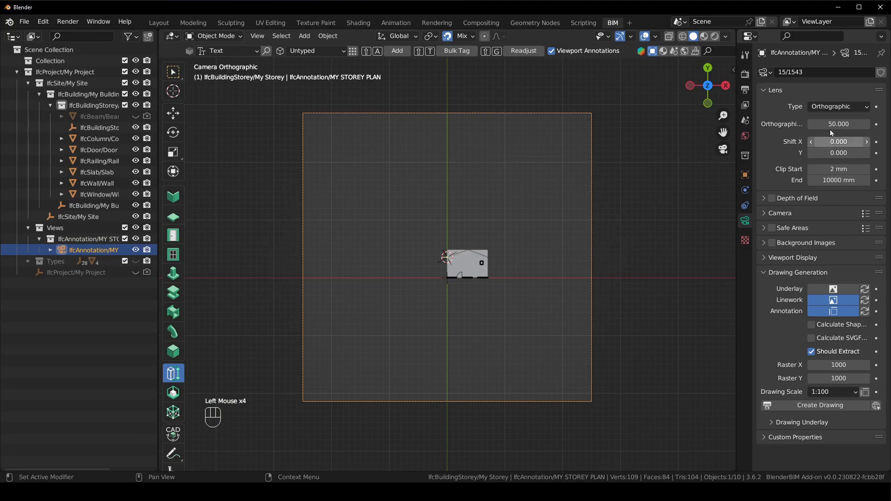
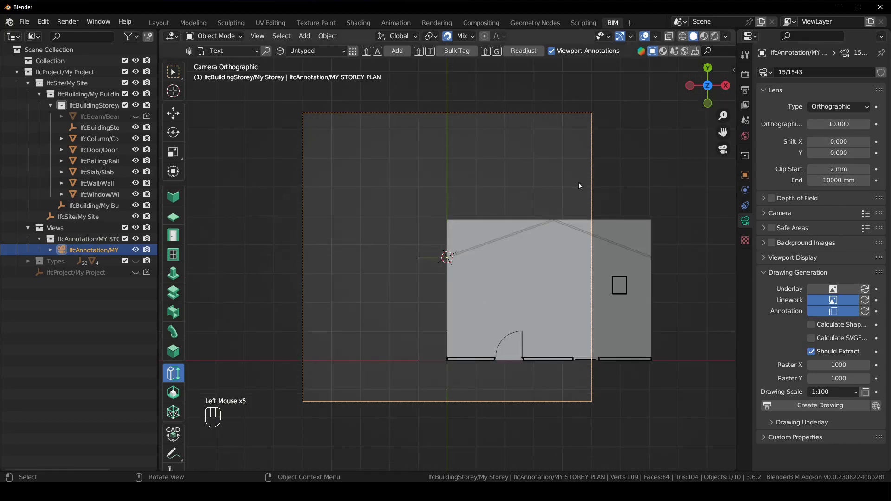
Select the MY STOREY PLAN camera and shift it along X to frame the building
{"action": "left_click", "coordinate": [578, 159]}
{"action": "left_click", "coordinate": [596, 144]}
{"action": "key", "text": "g"}
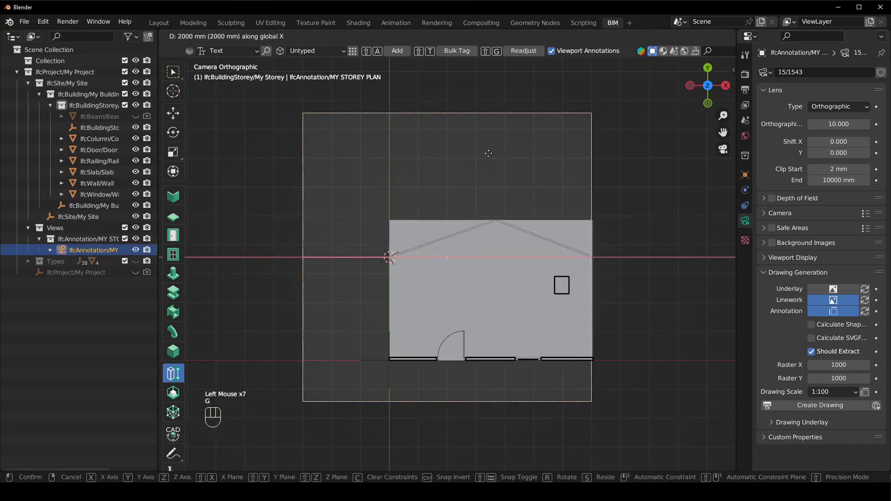
{"action": "left_click", "coordinate": [666, 215]}
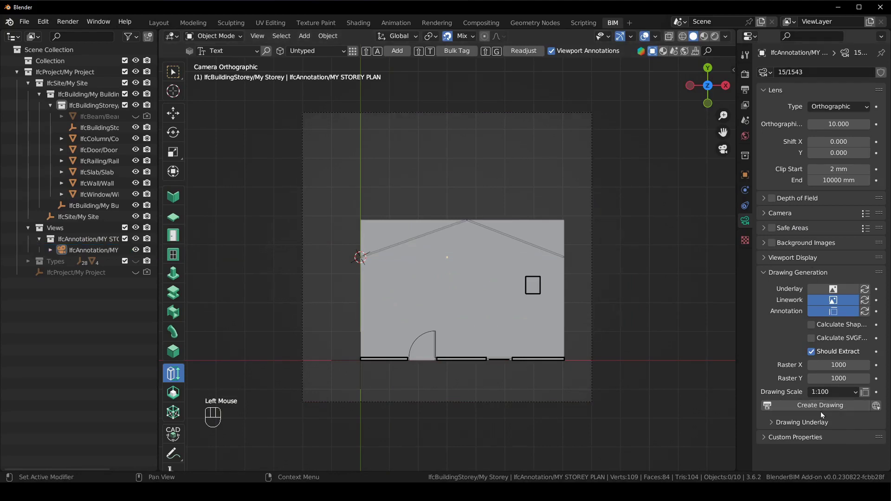
Generate MY STOREY PLAN.svg, review it enlarged in Edge, and return to Blender's drawings list
{"action": "left_click", "coordinate": [834, 412]}
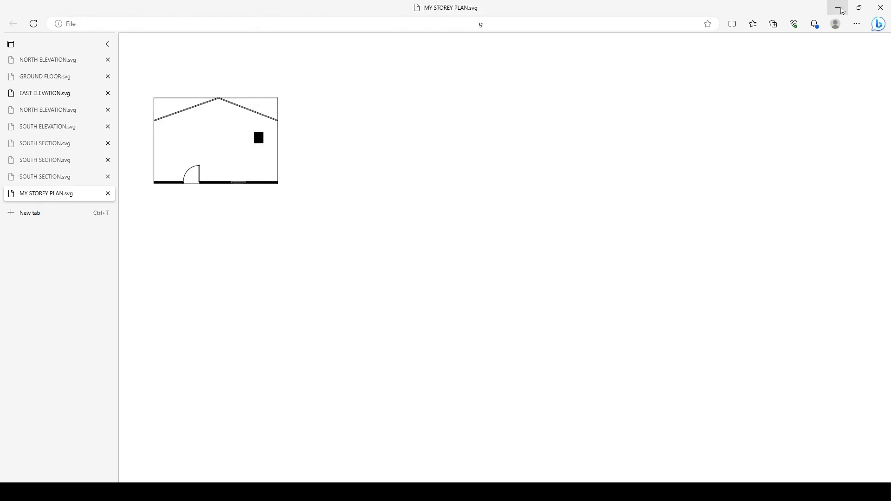
{"action": "left_click", "coordinate": [749, 123]}
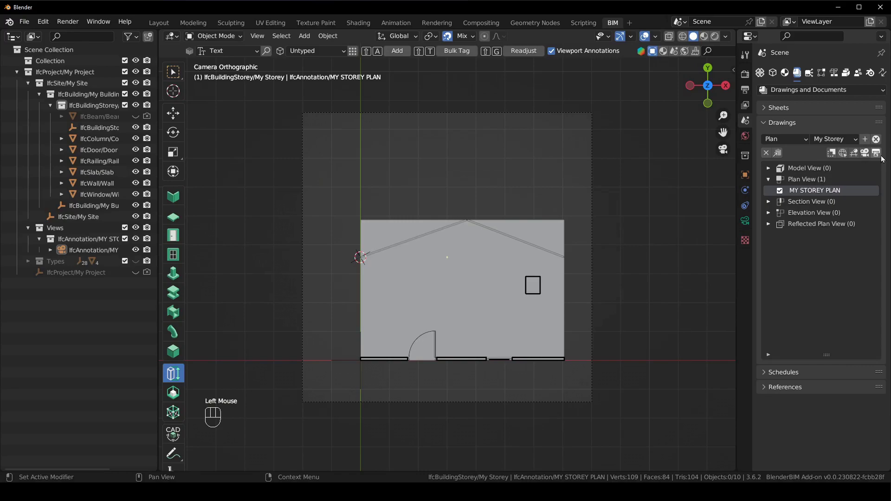
{"action": "left_click", "coordinate": [879, 158]}
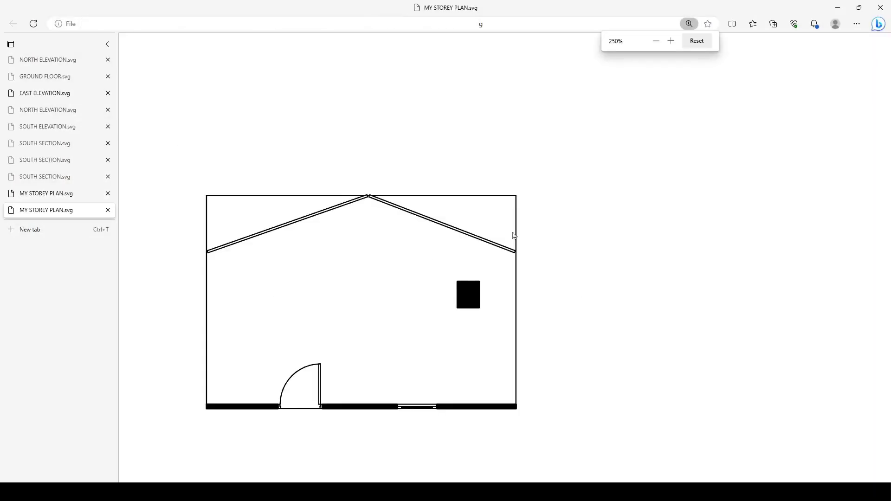
{"action": "left_click", "coordinate": [637, 208]}
{"action": "left_click_drag", "start_coordinate": [509, 300], "coordinate": [481, 266]}
Inspect the annotation type list and show the active tool's sidebar settings with N
{"action": "left_click", "coordinate": [174, 377]}
{"action": "left_click", "coordinate": [246, 53]}
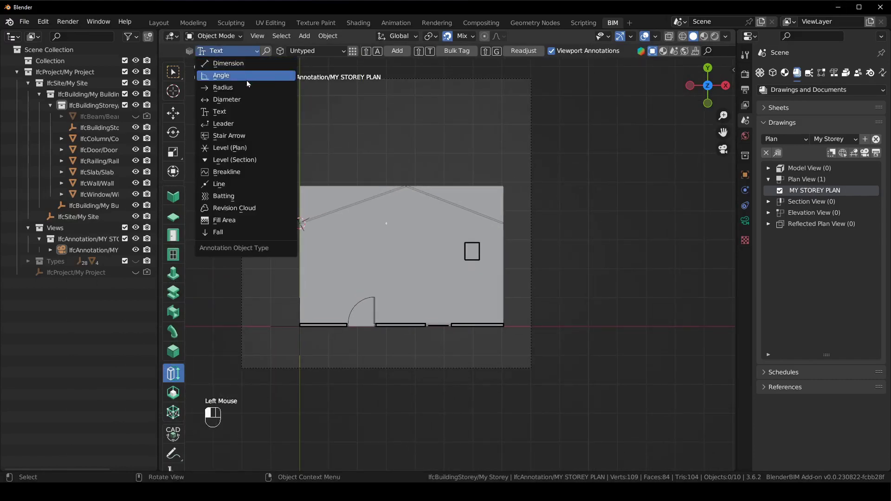
{"action": "left_click_drag", "start_coordinate": [235, 202], "coordinate": [598, 193]}
{"action": "left_click", "coordinate": [671, 211]}
{"action": "key", "text": "n"}
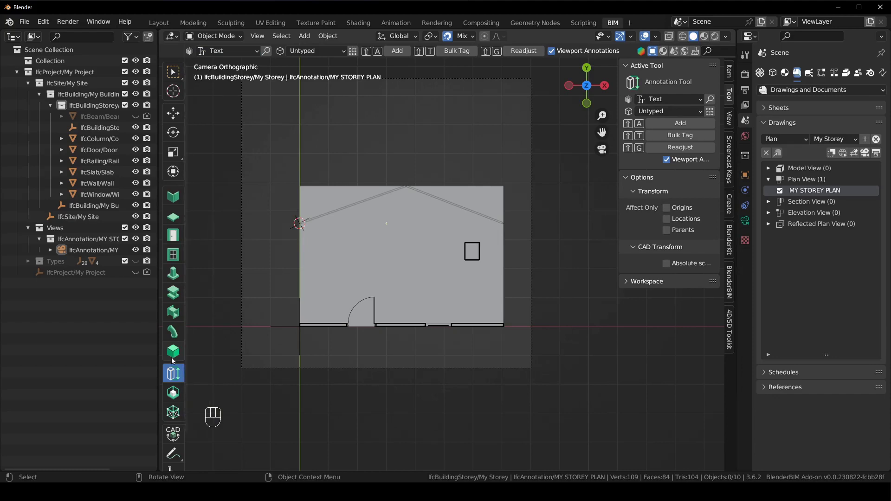
Cycle through the toolbar tools up to Create Wall, then return to the Annotation tool
{"action": "left_click", "coordinate": [172, 354]}
{"action": "left_click", "coordinate": [175, 334]}
{"action": "left_click", "coordinate": [172, 315]}
{"action": "left_click", "coordinate": [170, 300]}
{"action": "left_click", "coordinate": [173, 278]}
{"action": "left_click_drag", "start_coordinate": [182, 256], "coordinate": [176, 243]}
{"action": "left_click", "coordinate": [175, 235]}
{"action": "left_click", "coordinate": [172, 222]}
{"action": "left_click", "coordinate": [176, 201]}
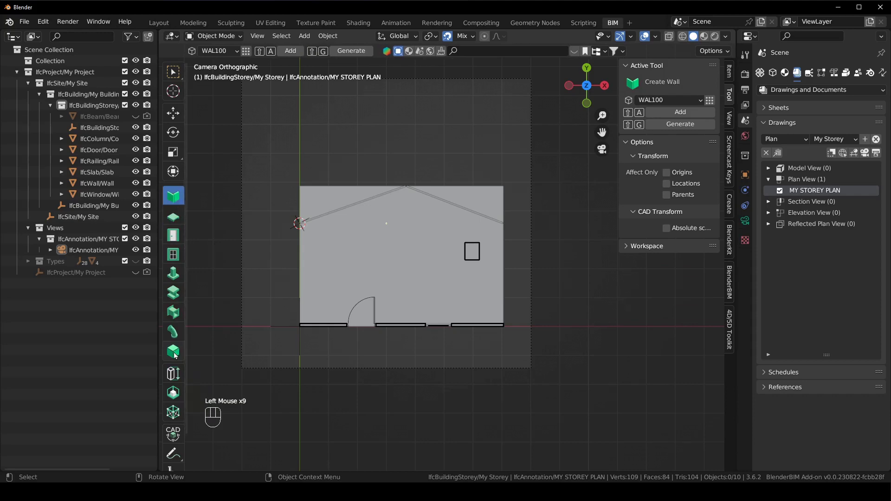
{"action": "left_click", "coordinate": [175, 357]}
{"action": "left_click", "coordinate": [174, 378]}
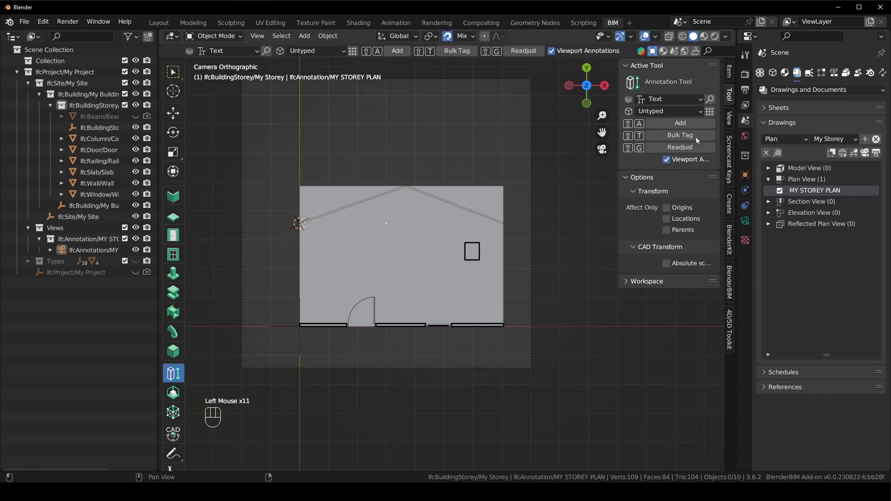
Set the annotation type to Dimension
{"action": "left_click", "coordinate": [682, 110]}
{"action": "left_click_drag", "start_coordinate": [685, 113], "coordinate": [682, 115]}
{"action": "left_click_drag", "start_coordinate": [682, 101], "coordinate": [686, 120]}
{"action": "left_click", "coordinate": [678, 113]}
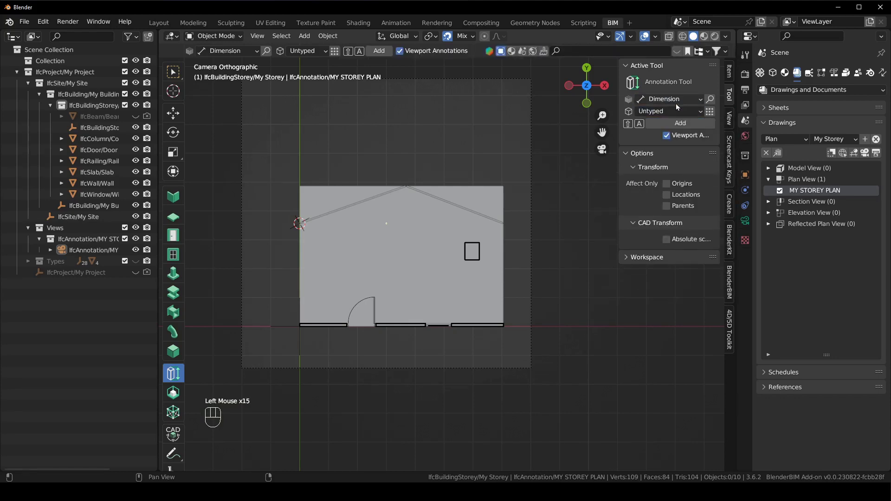
{"action": "left_click_drag", "start_coordinate": [678, 103], "coordinate": [692, 101]}
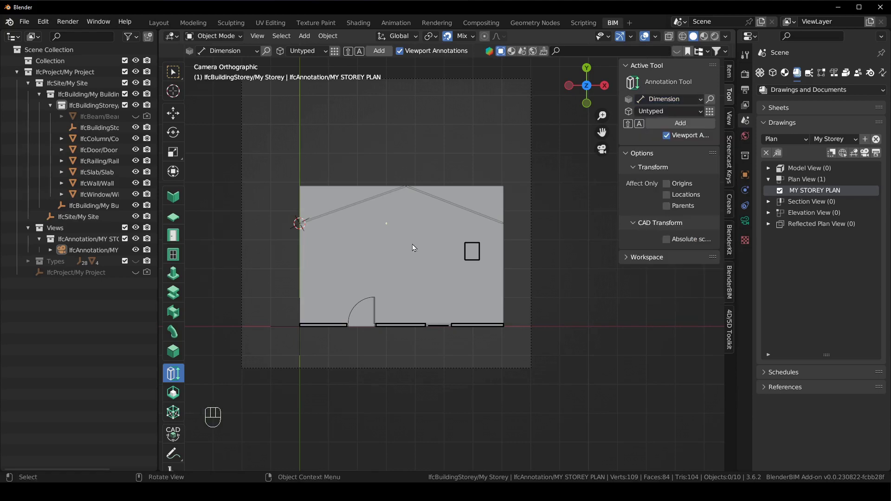
{"action": "left_click", "coordinate": [180, 396]}
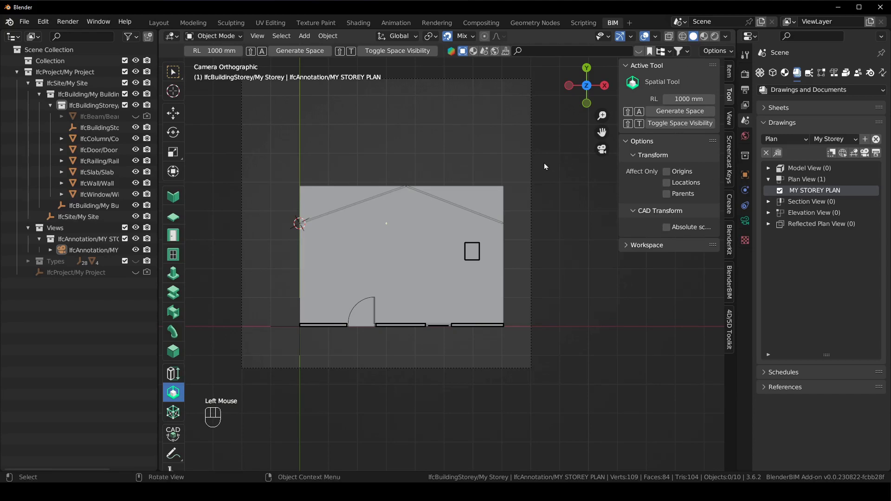
{"action": "scroll", "scroll_direction": "up", "scroll_amount": 3}
{"action": "middle_click", "coordinate": [505, 255]}
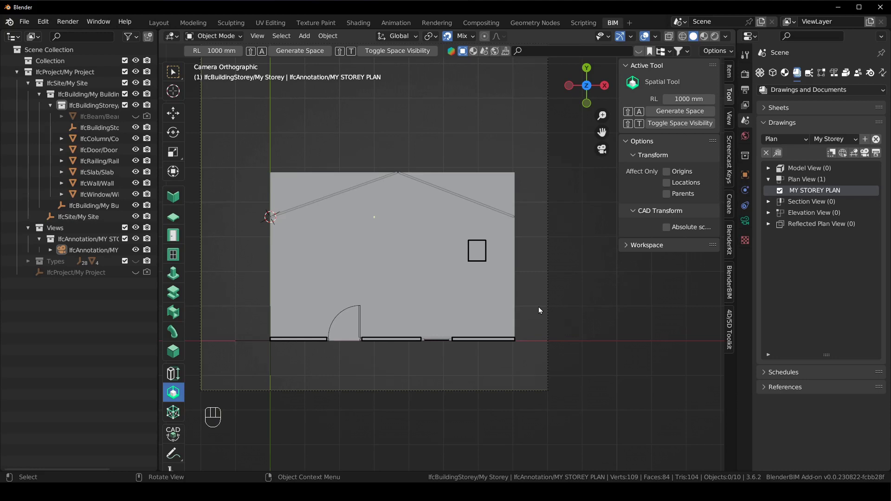
Switch to the Create Wall tool and frame the house plan in the view
{"action": "left_click", "coordinate": [175, 197]}
{"action": "left_click_drag", "start_coordinate": [512, 303], "coordinate": [519, 334]}
{"action": "scroll", "scroll_direction": "up", "scroll_amount": 3}
{"action": "left_click_drag", "start_coordinate": [503, 349], "coordinate": [363, 207]}
{"action": "left_click_drag", "start_coordinate": [456, 315], "coordinate": [457, 317]}
{"action": "scroll", "scroll_direction": "down", "scroll_amount": 3}
{"action": "middle_click", "coordinate": [451, 244]}
{"action": "scroll", "scroll_direction": "up", "scroll_amount": 3}
Add a wall with Shift+A and extend it along the house's right edge
{"action": "key", "text": "shift+a"}
{"action": "left_click_drag", "start_coordinate": [462, 174], "coordinate": [448, 194]}
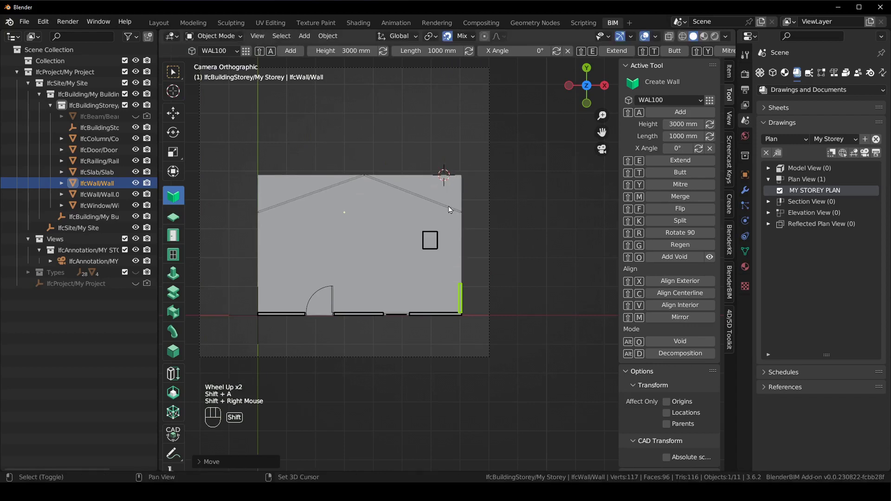
{"action": "key", "text": "shift+e"}
{"action": "left_click_drag", "start_coordinate": [438, 186], "coordinate": [466, 172]}
{"action": "scroll", "scroll_direction": "up", "scroll_amount": 3}
{"action": "left_click_drag", "start_coordinate": [469, 191], "coordinate": [451, 344]}
{"action": "scroll", "scroll_direction": "up", "scroll_amount": 3}
{"action": "left_click_drag", "start_coordinate": [445, 224], "coordinate": [441, 214]}
{"action": "scroll", "scroll_direction": "up", "scroll_amount": 3}
{"action": "left_click_drag", "start_coordinate": [426, 141], "coordinate": [425, 142]}
{"action": "scroll", "scroll_direction": "down", "scroll_amount": 3}
Add a second wall and stretch it along the top edge
{"action": "key", "text": "shift+a"}
{"action": "scroll", "scroll_direction": "up", "scroll_amount": 3}
{"action": "left_click_drag", "start_coordinate": [344, 286], "coordinate": [438, 219]}
{"action": "left_click_drag", "start_coordinate": [285, 228], "coordinate": [263, 264]}
{"action": "key", "text": "shift+e"}
{"action": "right_click", "coordinate": [262, 153]}
{"action": "middle_click", "coordinate": [303, 186]}
{"action": "scroll", "scroll_direction": "up", "scroll_amount": 3}
{"action": "left_click_drag", "start_coordinate": [290, 183], "coordinate": [307, 182]}
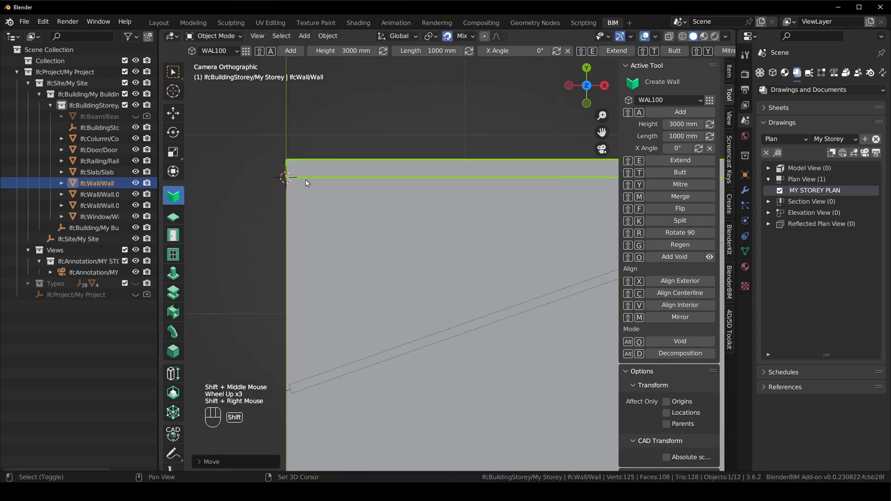
{"action": "scroll", "scroll_direction": "down", "scroll_amount": 3}
Add a third wall closing the left edge, then return to the Spatial Tool
{"action": "key", "text": "shift+a"}
{"action": "left_click_drag", "start_coordinate": [456, 360], "coordinate": [335, 170]}
{"action": "right_click", "coordinate": [324, 268]}
{"action": "left_click", "coordinate": [318, 273]}
{"action": "key", "text": "shift+e"}
{"action": "scroll", "scroll_direction": "down", "scroll_amount": 3}
{"action": "left_click_drag", "start_coordinate": [436, 215], "coordinate": [390, 232]}
{"action": "middle_click", "coordinate": [435, 215]}
{"action": "left_click", "coordinate": [454, 70]}
{"action": "scroll", "scroll_direction": "up", "scroll_amount": 3}
{"action": "left_click", "coordinate": [461, 180]}
{"action": "middle_click", "coordinate": [460, 179]}
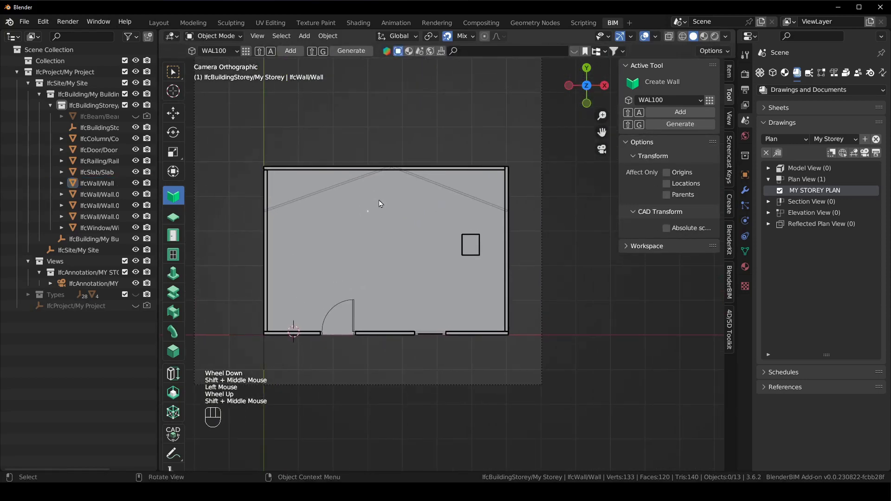
{"action": "left_click", "coordinate": [173, 398]}
Box-select the four walls, generate an IfcSpace from them, and select the new Space0
{"action": "scroll", "scroll_direction": "up", "scroll_amount": 3}
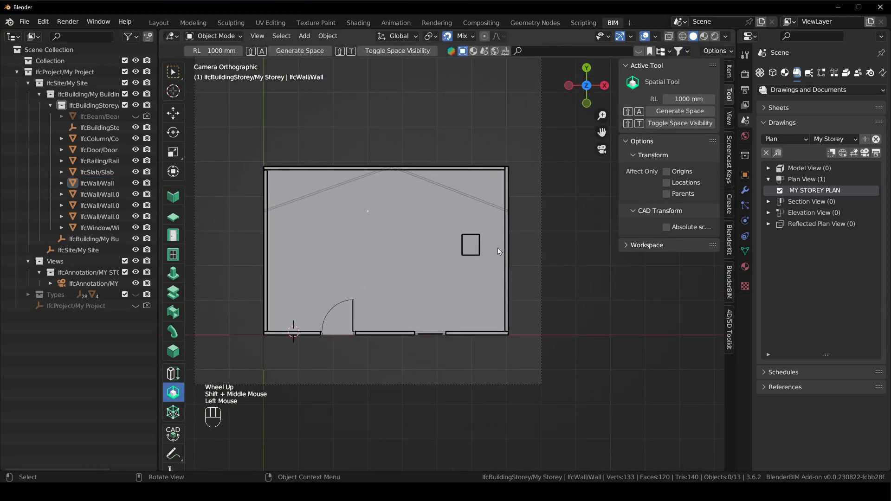
{"action": "left_click", "coordinate": [510, 230]}
{"action": "left_click_drag", "start_coordinate": [486, 171], "coordinate": [394, 334]}
{"action": "left_click", "coordinate": [394, 335]}
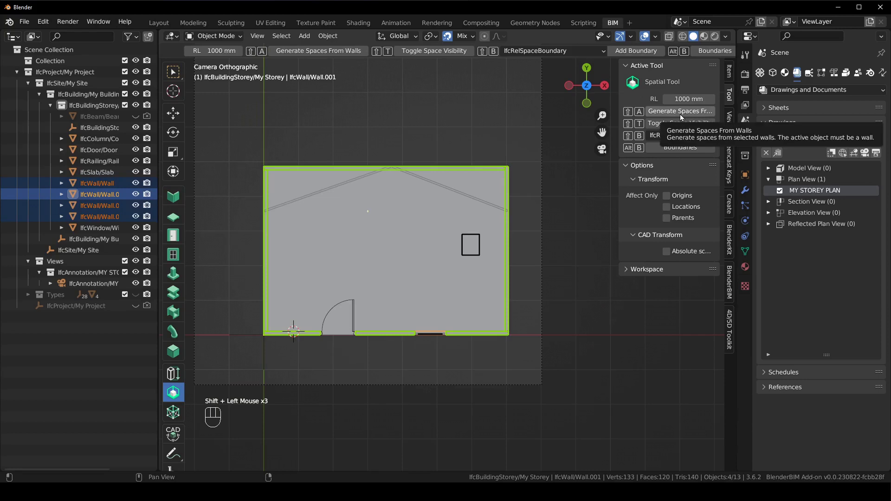
{"action": "left_click", "coordinate": [681, 117]}
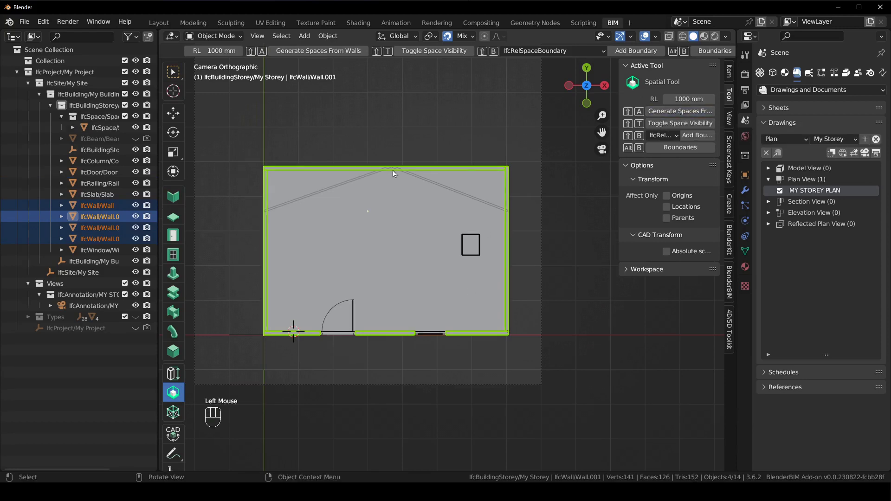
{"action": "left_click", "coordinate": [110, 131]}
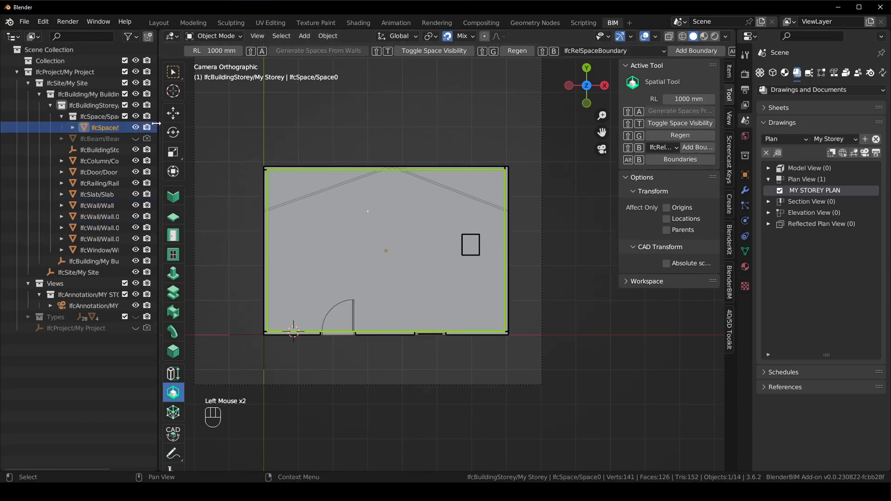
{"action": "left_click", "coordinate": [158, 121]}
Orbit the model into a 3D perspective view of the generated space
{"action": "middle_click", "coordinate": [470, 319]}
{"action": "scroll", "scroll_direction": "down", "scroll_amount": 3}
{"action": "left_click", "coordinate": [488, 210]}
{"action": "left_click_drag", "start_coordinate": [459, 262], "coordinate": [442, 250]}
{"action": "scroll", "scroll_direction": "up", "scroll_amount": 3}
{"action": "left_click_drag", "start_coordinate": [434, 285], "coordinate": [463, 283]}
{"action": "scroll", "scroll_direction": "down", "scroll_amount": 3}
{"action": "middle_click", "coordinate": [512, 292]}
Orbit to a perspective of the house and step through the toolbar tools from Beam downward
{"action": "left_click_drag", "start_coordinate": [473, 158], "coordinate": [253, 285]}
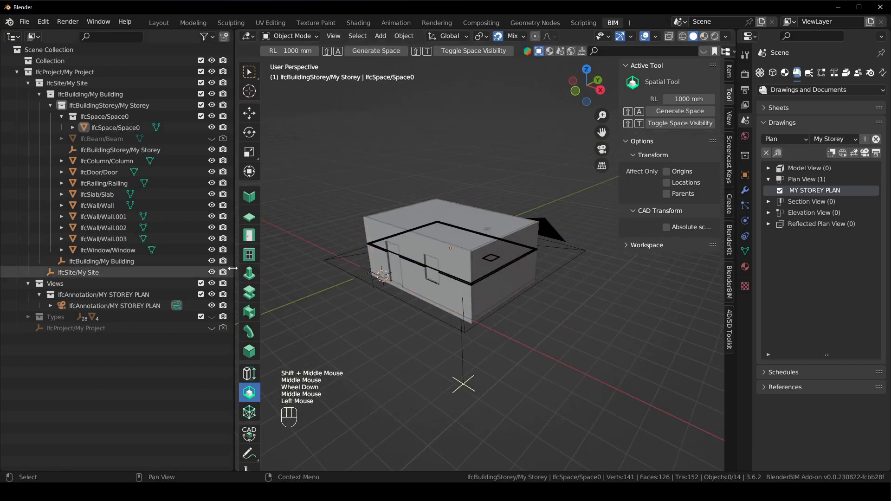
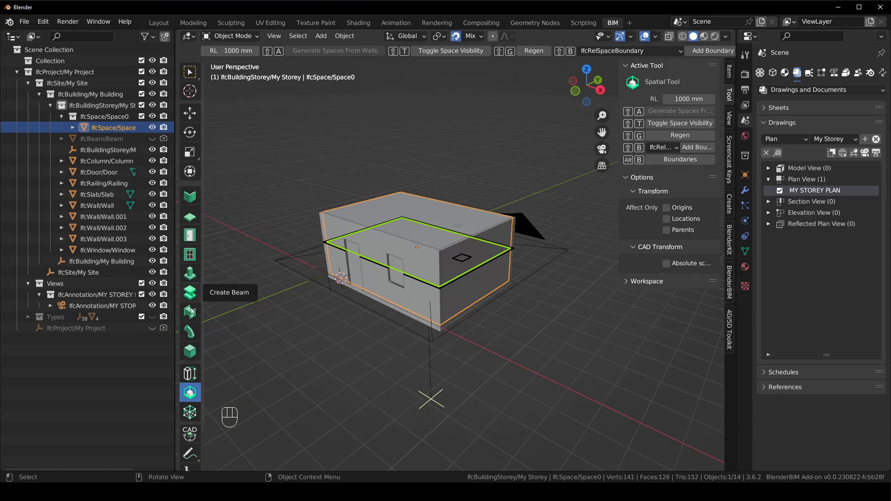
{"action": "left_click", "coordinate": [194, 199]}
{"action": "left_click", "coordinate": [193, 218]}
{"action": "left_click", "coordinate": [193, 238]}
{"action": "left_click", "coordinate": [191, 261]}
{"action": "left_click", "coordinate": [195, 276]}
{"action": "left_click", "coordinate": [192, 303]}
Pass the Duct tool and activate Create Element, set to the TYPEX IfcRailingType
{"action": "left_click", "coordinate": [190, 316]}
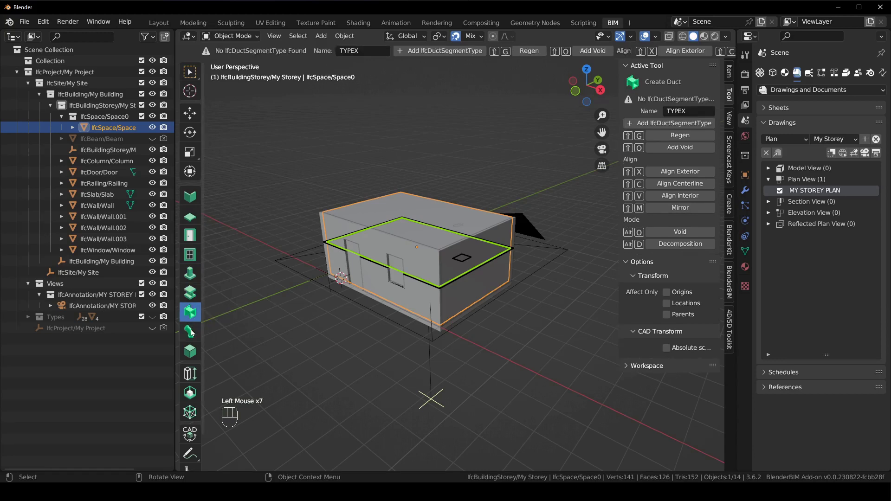
{"action": "left_click", "coordinate": [193, 332]}
{"action": "left_click", "coordinate": [197, 352]}
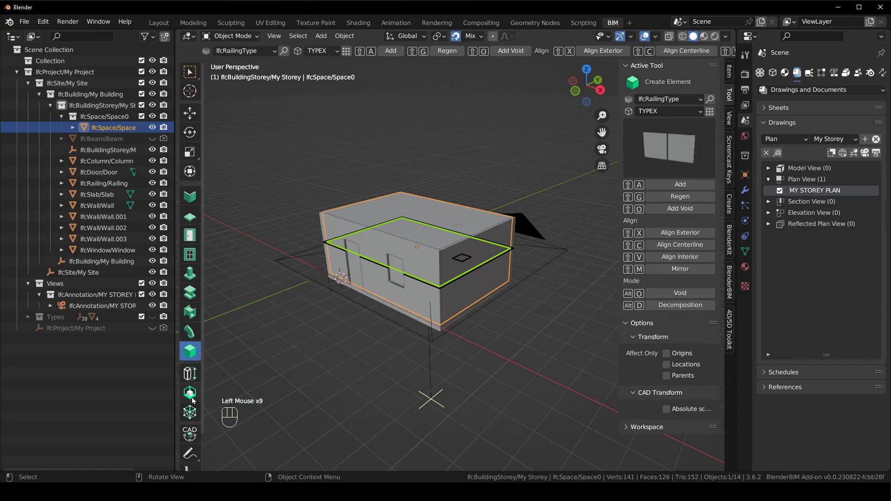
{"action": "left_click", "coordinate": [498, 149]}
{"action": "left_click", "coordinate": [474, 223]}
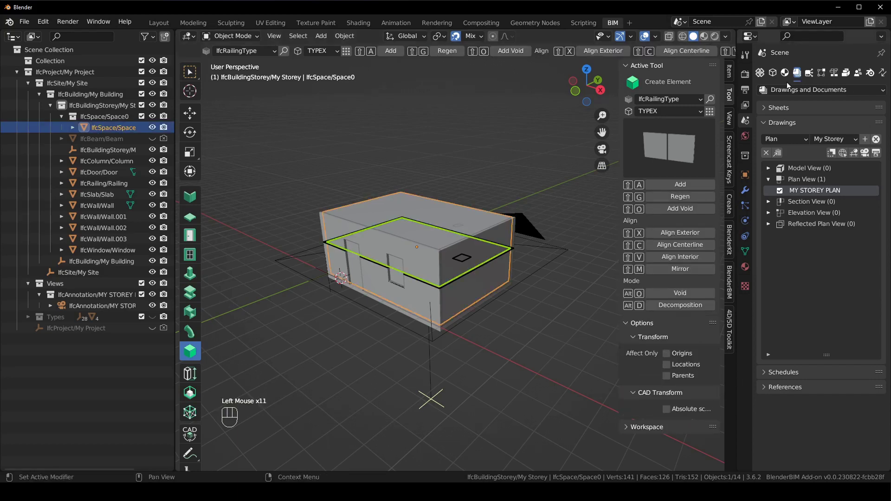
Select Wall.001 and expand its Object Information panels one by one
{"action": "left_click_drag", "start_coordinate": [405, 257], "coordinate": [774, 76]}
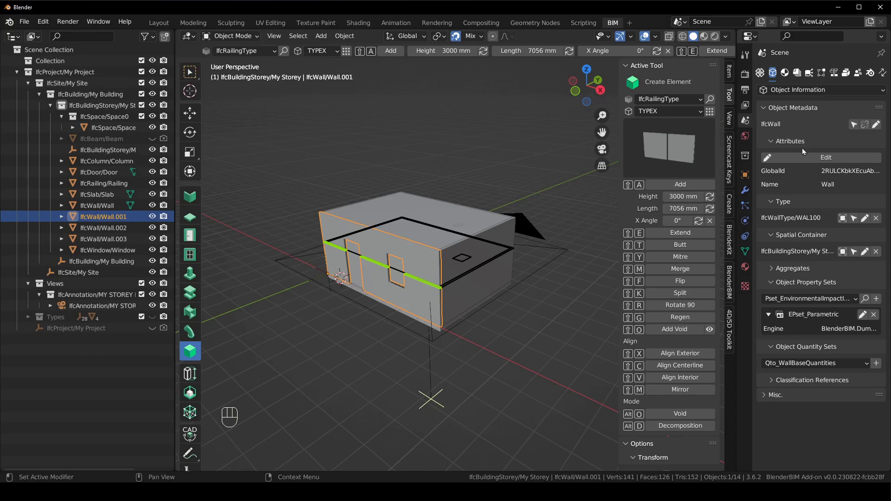
{"action": "left_click", "coordinate": [799, 144]}
{"action": "left_click", "coordinate": [793, 159]}
{"action": "left_click", "coordinate": [811, 173]}
{"action": "left_click", "coordinate": [803, 185]}
{"action": "left_click", "coordinate": [803, 185]}
{"action": "left_click", "coordinate": [807, 201]}
{"action": "left_click", "coordinate": [807, 213]}
{"action": "left_click", "coordinate": [809, 224]}
{"action": "left_click", "coordinate": [810, 229]}
{"action": "left_click", "coordinate": [774, 242]}
{"action": "left_click", "coordinate": [774, 242]}
{"action": "left_click", "coordinate": [789, 349]}
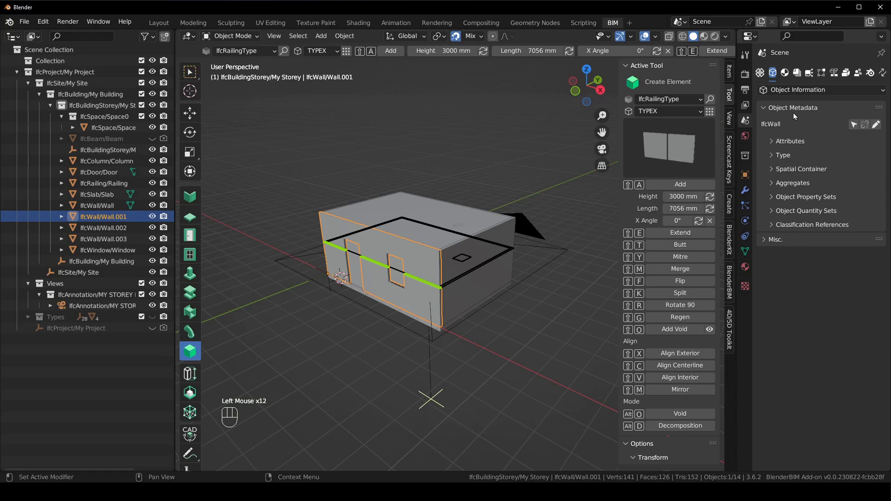
Toggle the Misc section and expand Object Quantity Sets with Qto_WallBaseQuantities chosen
{"action": "left_click", "coordinate": [776, 241]}
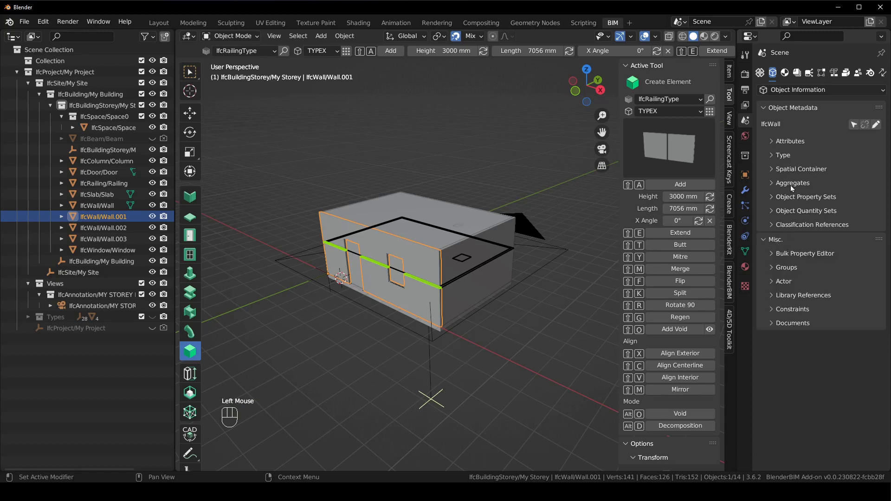
{"action": "left_click", "coordinate": [779, 241]}
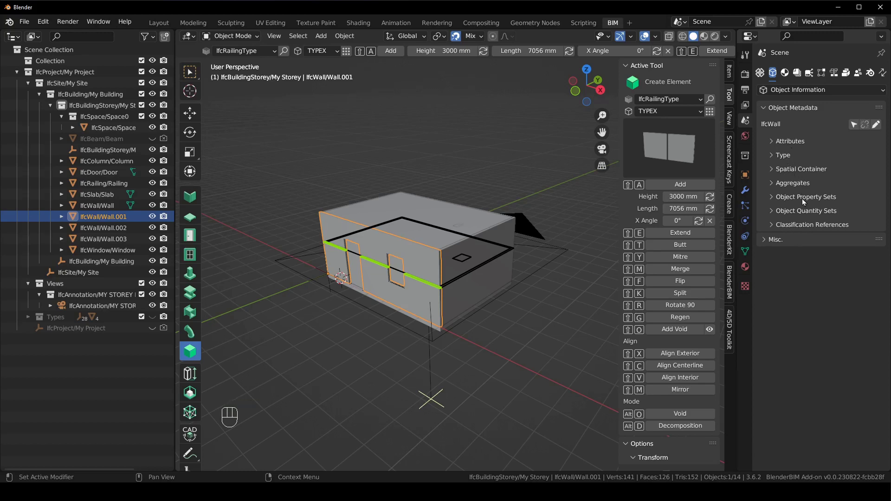
{"action": "left_click", "coordinate": [805, 213]}
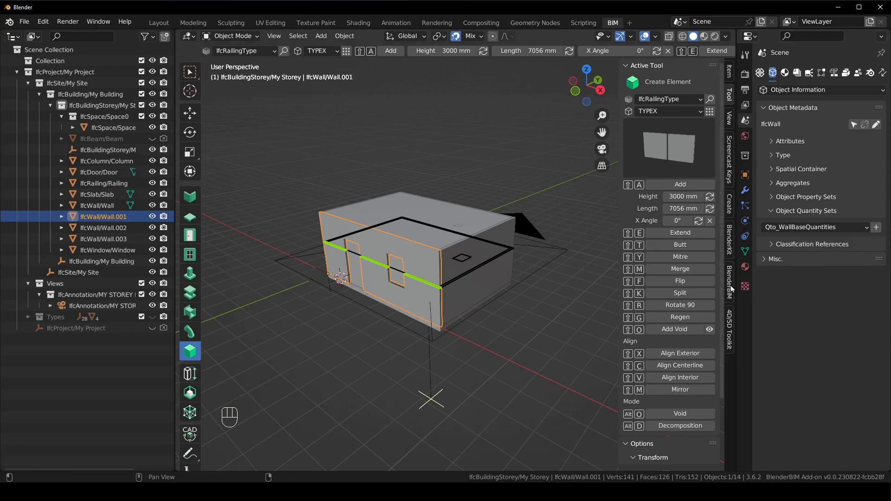
Add Qto_WallBaseQuantities to Wall.001 and calculate all its quantities via the BlenderBIM tab
{"action": "left_click", "coordinate": [733, 288]}
{"action": "left_click", "coordinate": [674, 112]}
{"action": "left_click", "coordinate": [689, 241]}
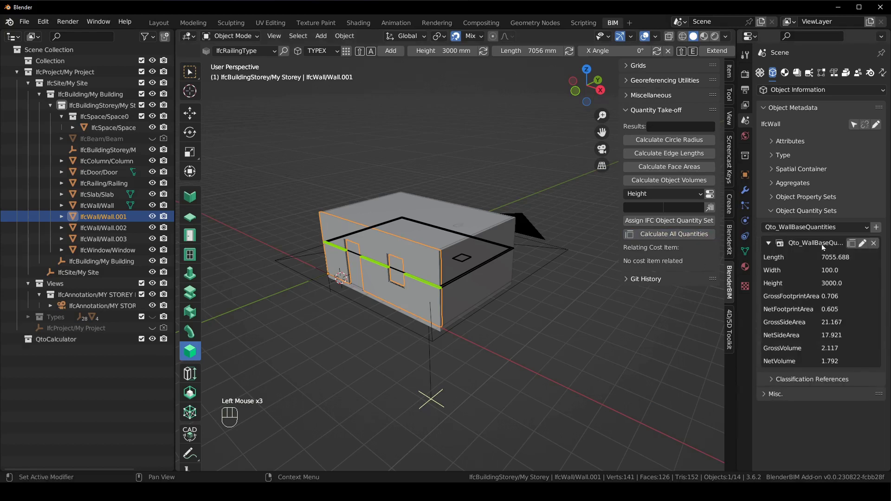
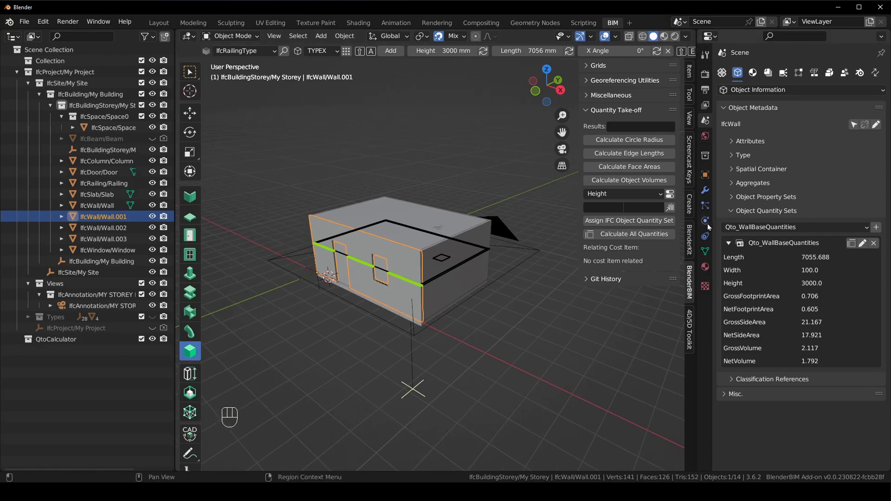
{"action": "left_click", "coordinate": [744, 212]}
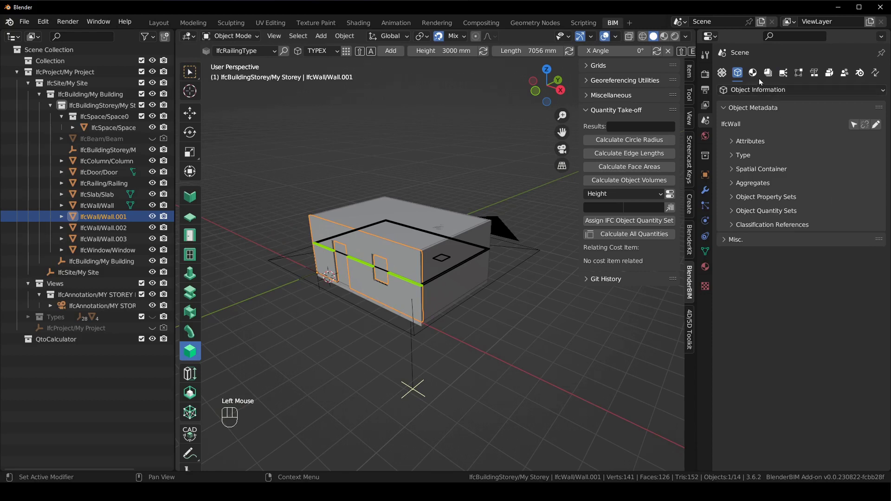
Review Wall.001's geometry and materials properties and modifiers, confirming it has no parametric array
{"action": "left_click", "coordinate": [753, 77]}
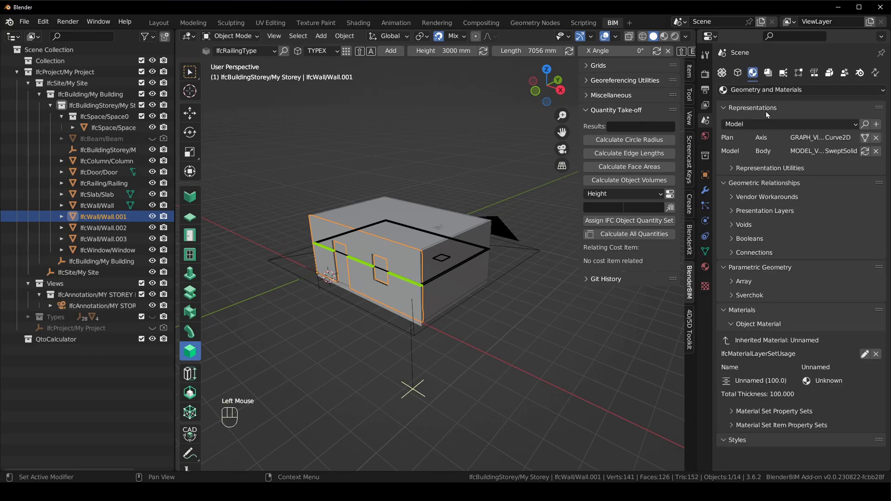
{"action": "left_click", "coordinate": [763, 109]}
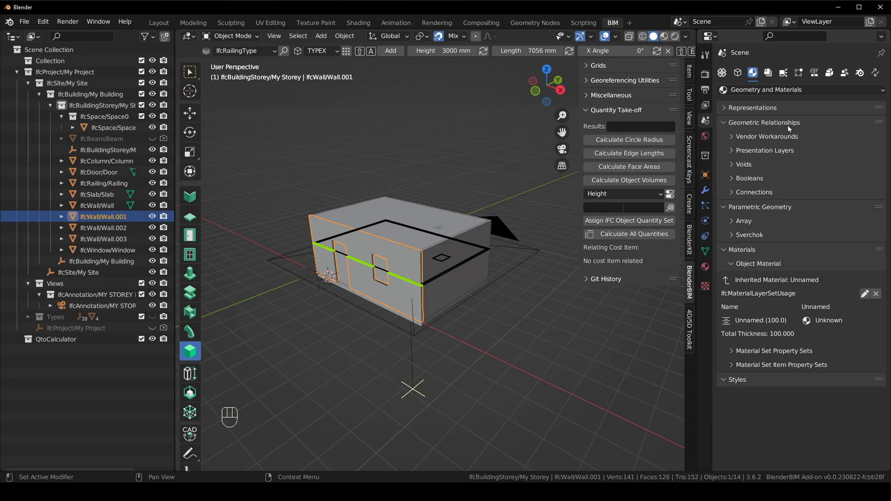
{"action": "left_click", "coordinate": [751, 166]}
{"action": "left_click", "coordinate": [751, 166]}
{"action": "left_click", "coordinate": [768, 129]}
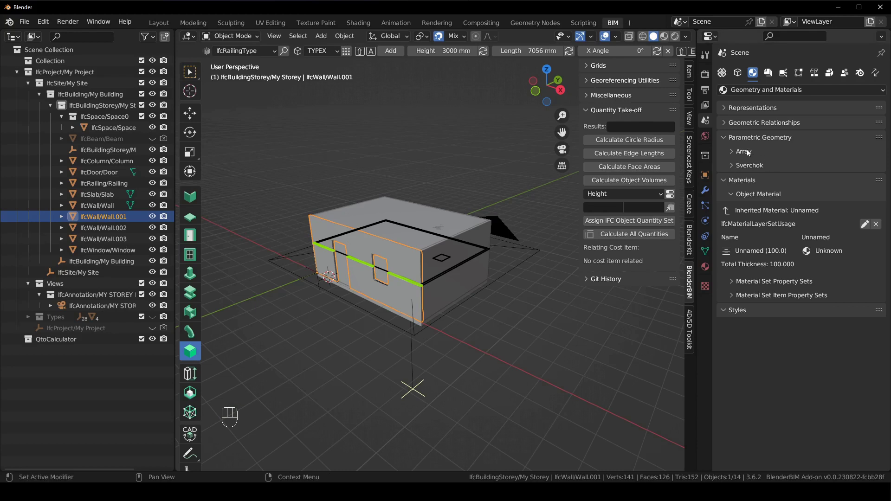
{"action": "left_click", "coordinate": [749, 154]}
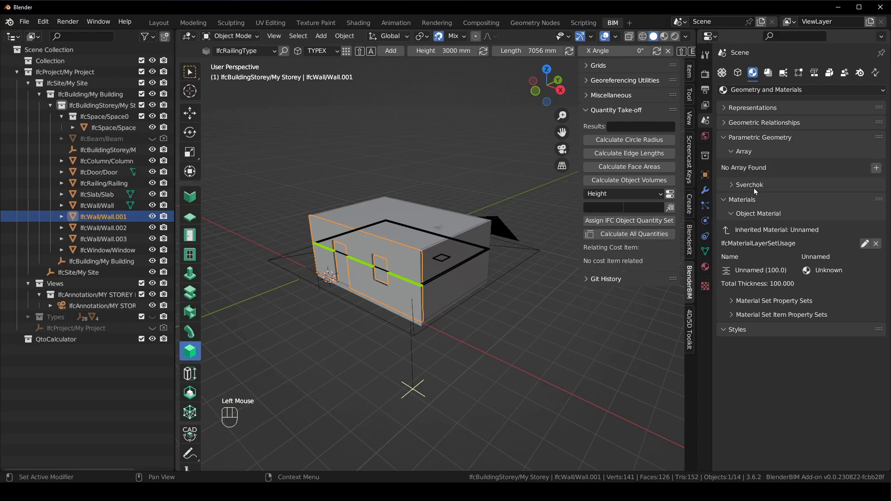
{"action": "left_click", "coordinate": [705, 198]}
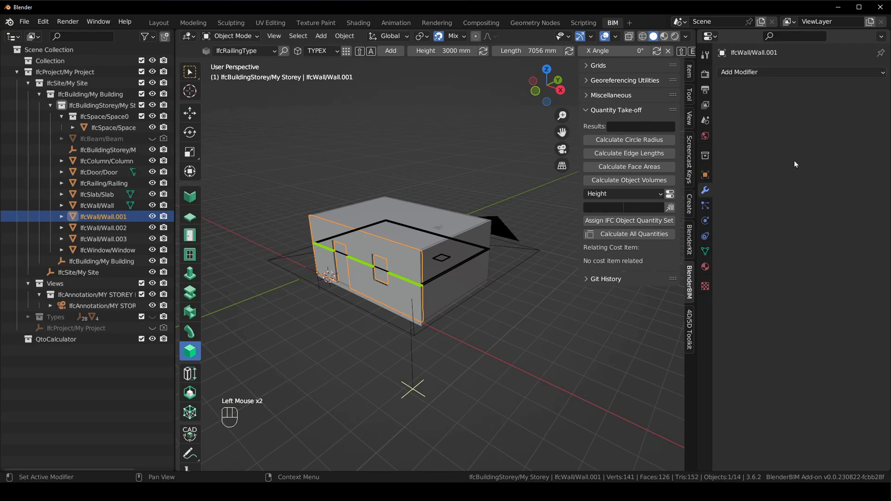
{"action": "left_click", "coordinate": [711, 126]}
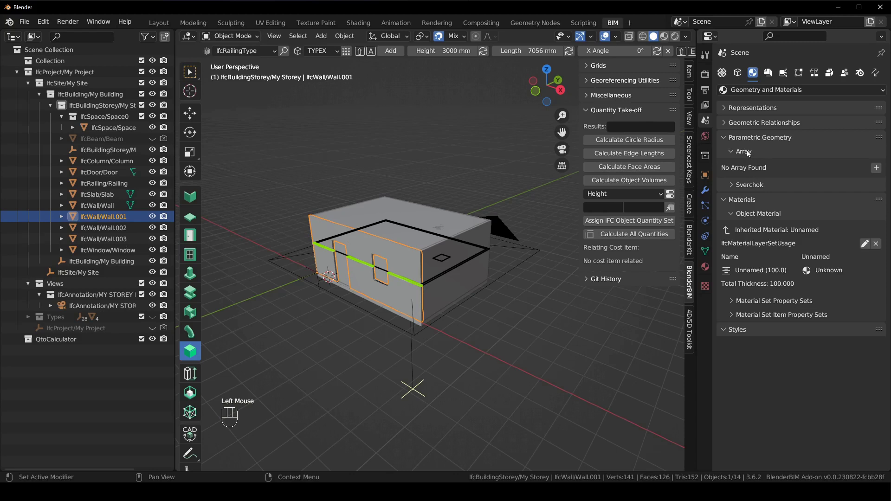
{"action": "left_click", "coordinate": [746, 152]}
Select the IfcSpace in the outliner and orbit closer around the building
{"action": "left_click", "coordinate": [753, 172]}
{"action": "left_click", "coordinate": [758, 167]}
{"action": "left_click", "coordinate": [381, 281]}
{"action": "scroll", "scroll_direction": "up", "scroll_amount": 3}
{"action": "left_click_drag", "start_coordinate": [398, 282], "coordinate": [417, 283]}
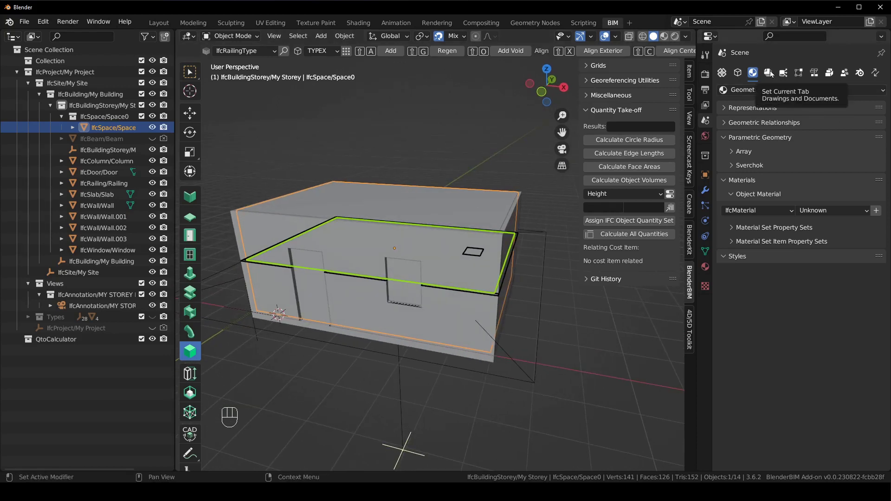
Select the IfcWindow in the wall and show its geometry and materials properties
{"action": "left_click", "coordinate": [772, 73]}
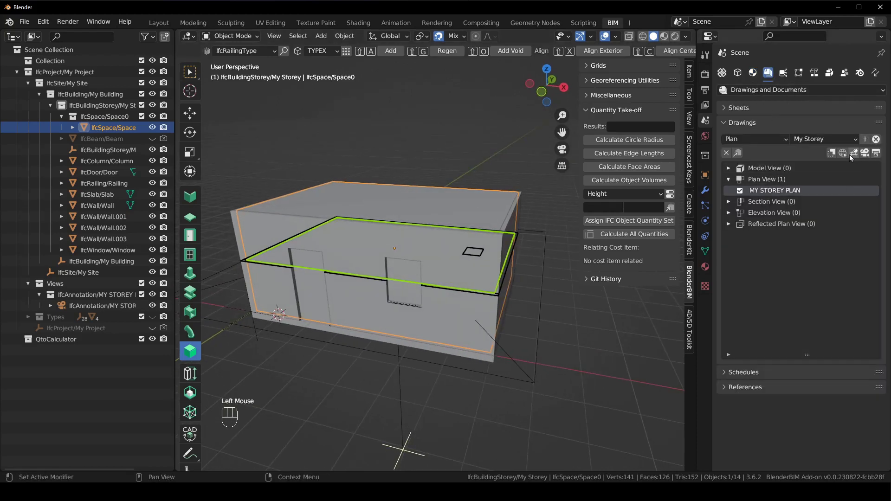
{"action": "left_click", "coordinate": [852, 158]}
{"action": "left_click", "coordinate": [409, 279]}
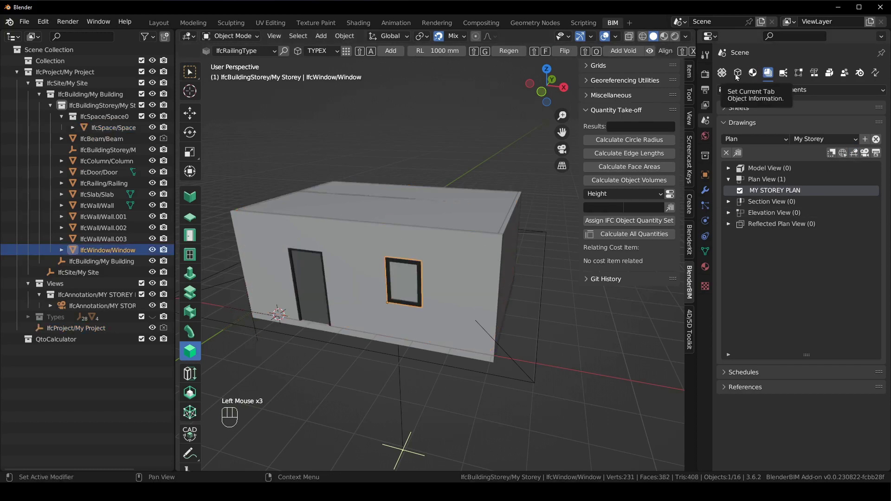
{"action": "left_click", "coordinate": [739, 76]}
{"action": "left_click", "coordinate": [756, 73]}
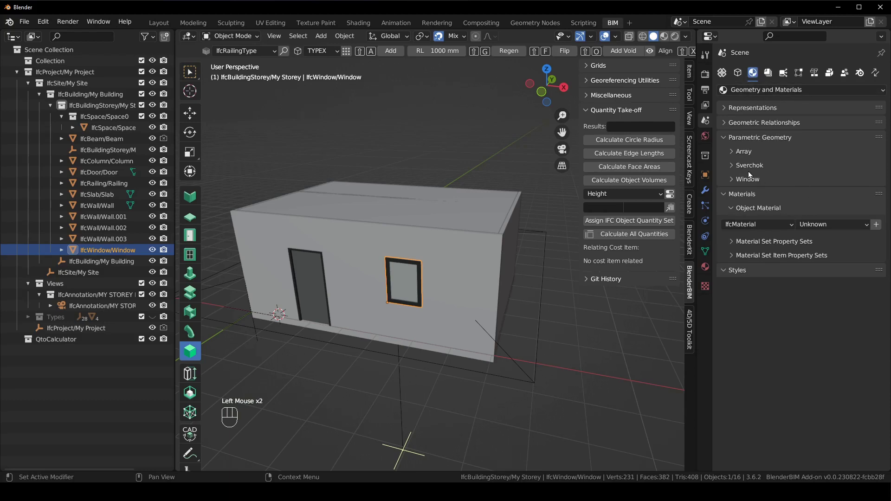
Add parametric single-panel window geometry (900 by 600 mm) and start editing its parameters
{"action": "left_click", "coordinate": [754, 184]}
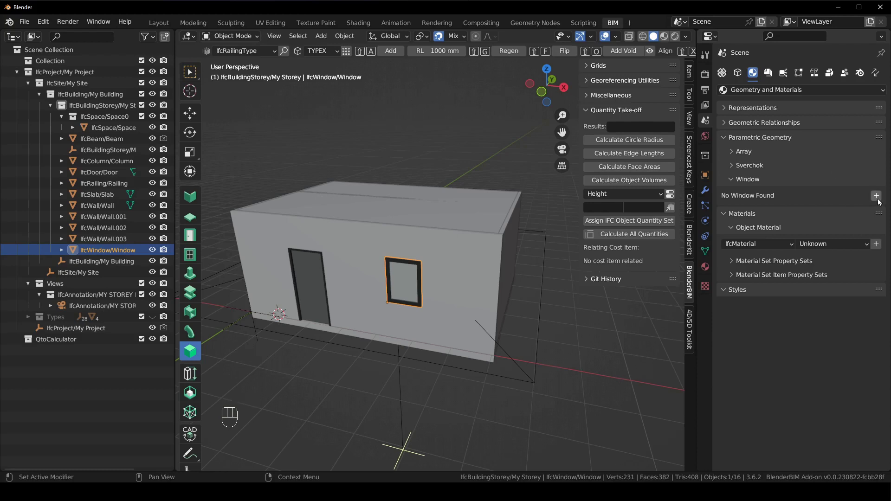
{"action": "left_click", "coordinate": [880, 201]}
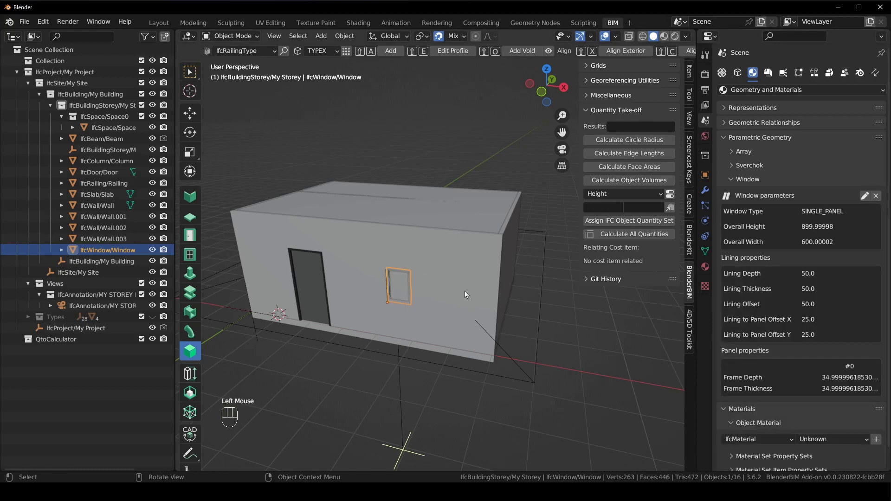
{"action": "left_click", "coordinate": [867, 199]}
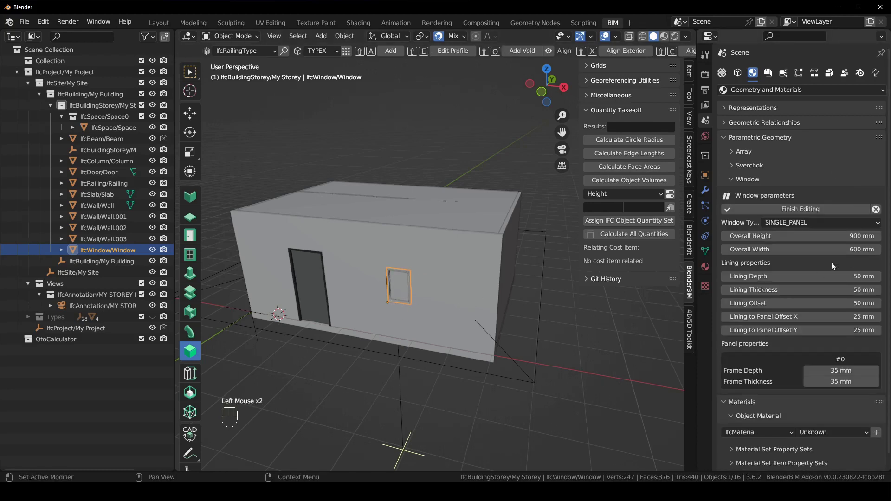
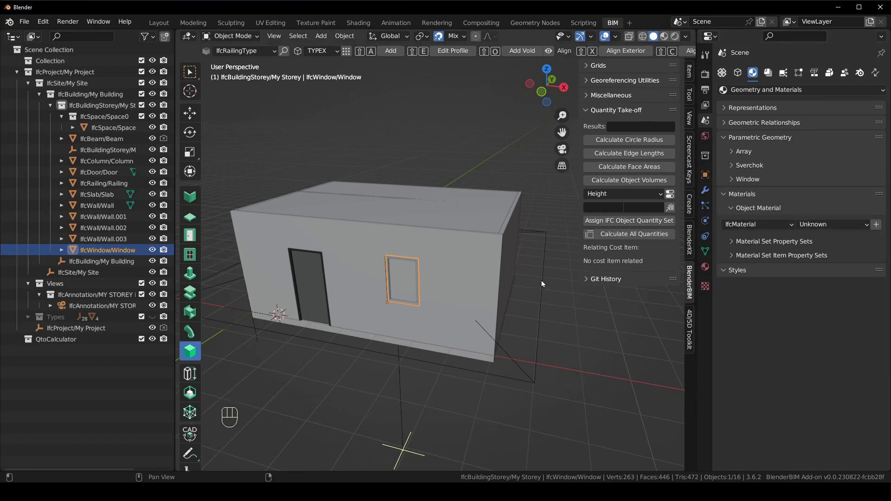
Select Wall.001, show the structural placeholder tool settings, then the scene properties (camera, units, gravity)
{"action": "left_click", "coordinate": [466, 261]}
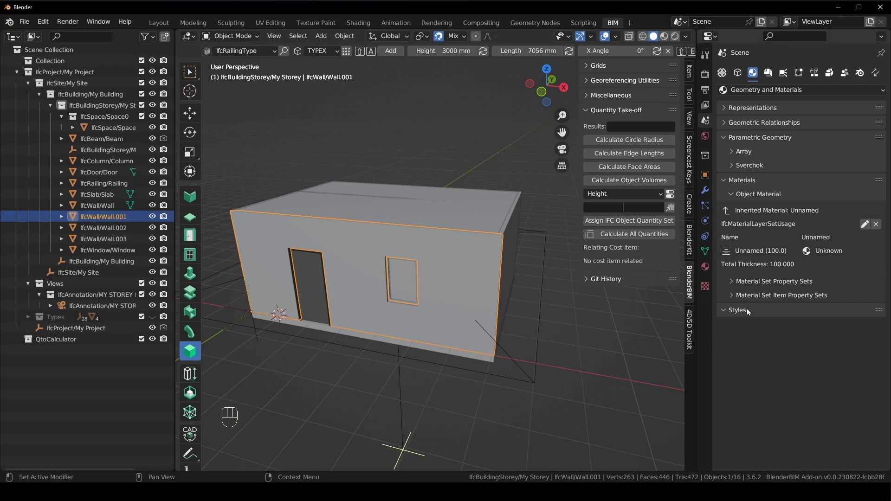
{"action": "left_click", "coordinate": [754, 181]}
{"action": "left_click", "coordinate": [756, 140]}
{"action": "left_click", "coordinate": [744, 168]}
{"action": "left_click", "coordinate": [829, 305]}
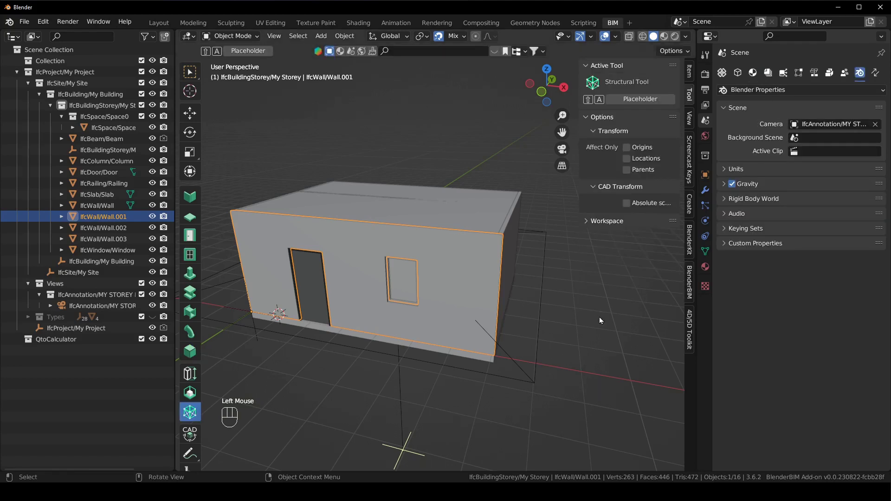